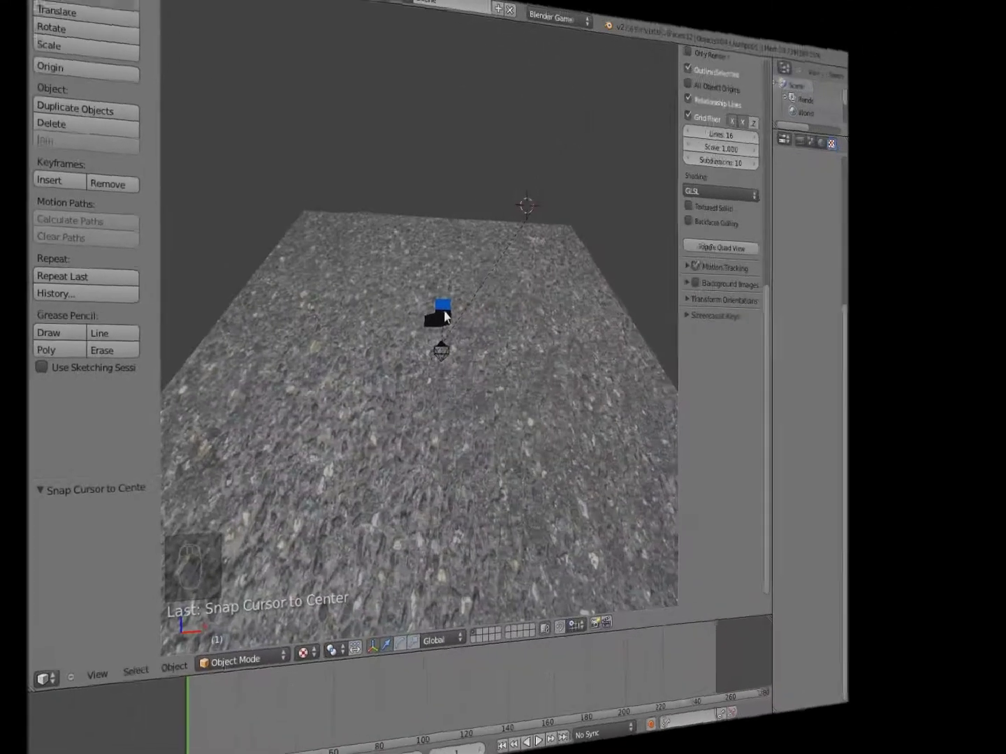
# Orbit and zoom around the textured ground plane in the Spiel scene
pyautogui.moveTo(433, 363); pyautogui.dragTo(504, 359)
pyautogui.scroll(3)
pyautogui.moveTo(505, 359); pyautogui.dragTo(351, 323)
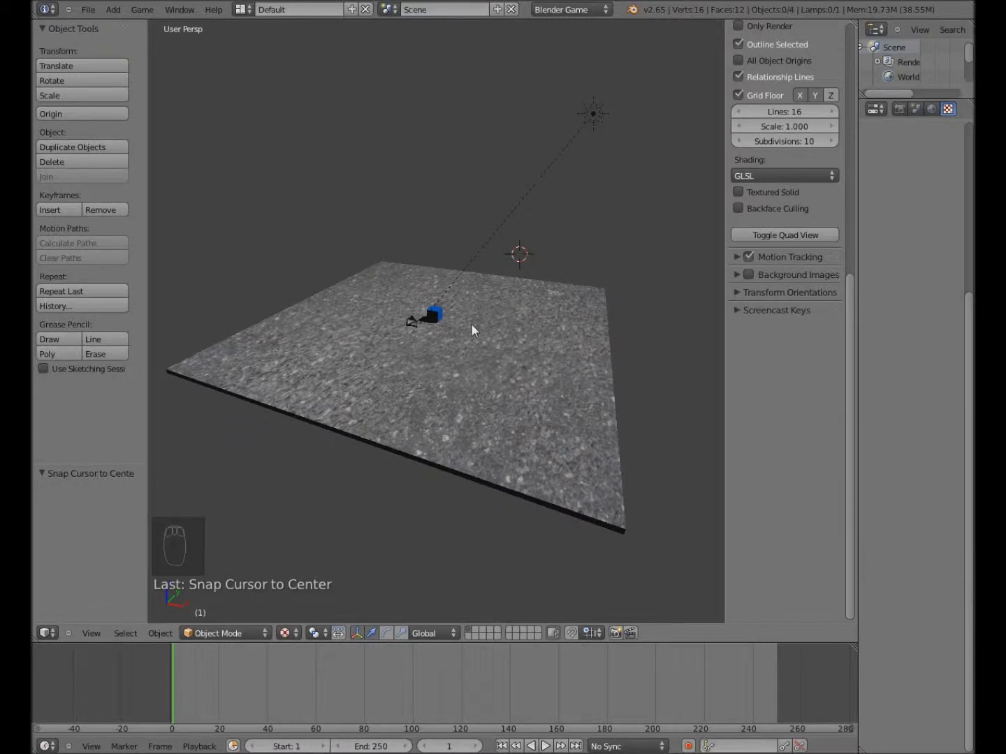
pyautogui.scroll(3)
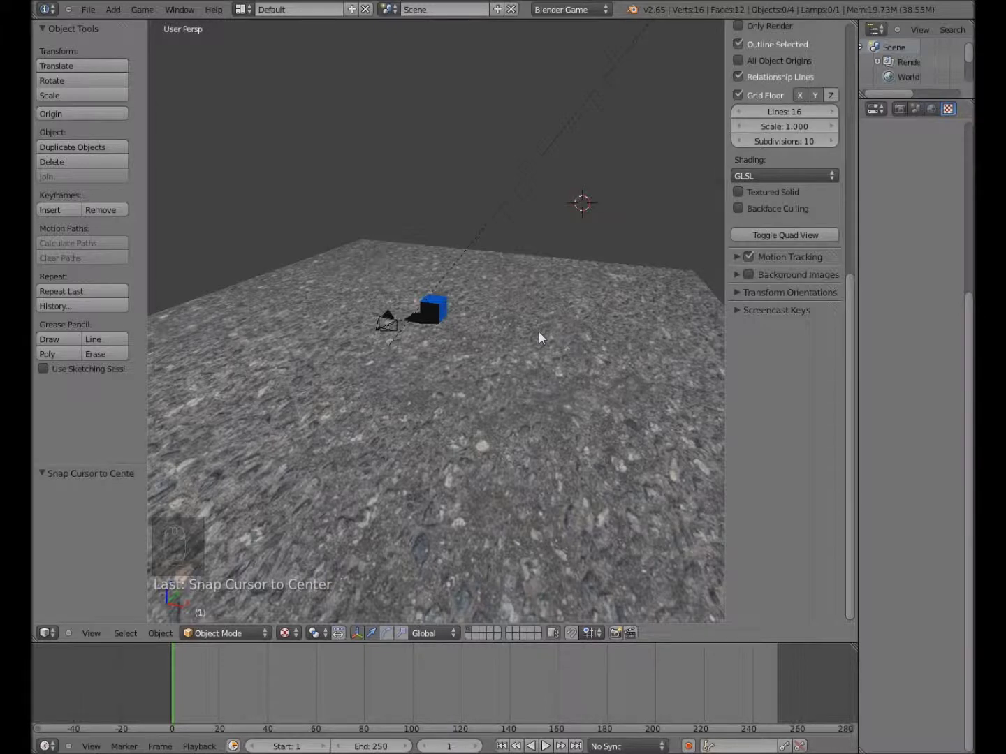
pyautogui.scroll(3)
pyautogui.scroll(3)
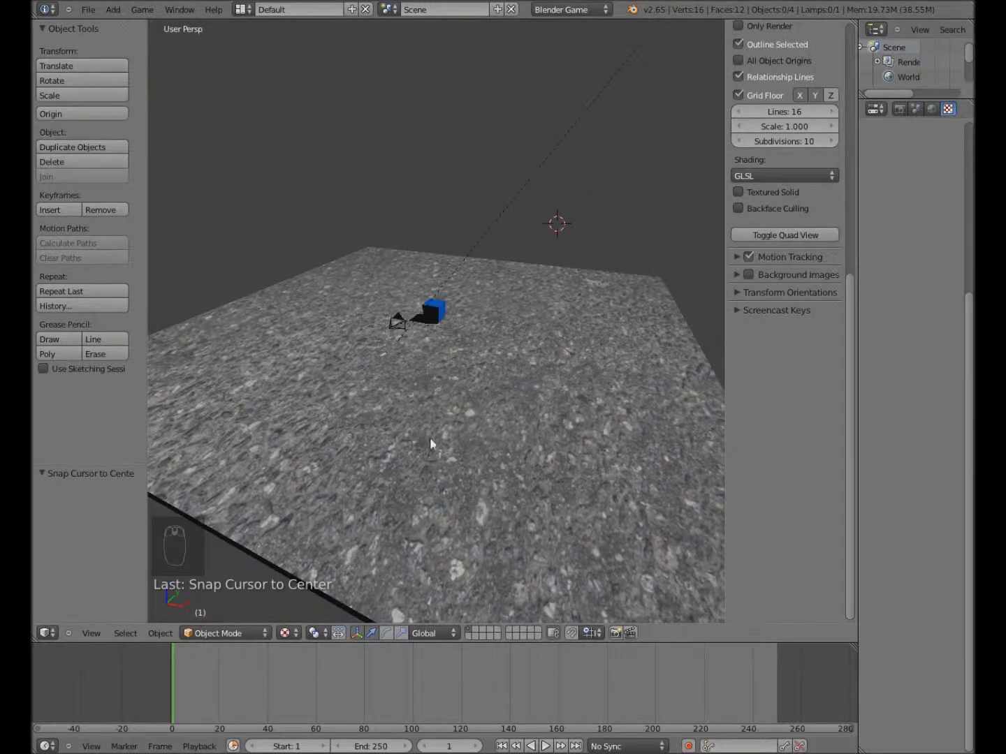
pyautogui.moveTo(468, 469); pyautogui.dragTo(449, 384)
pyautogui.scroll(3)
pyautogui.moveTo(379, 437); pyautogui.dragTo(396, 307)
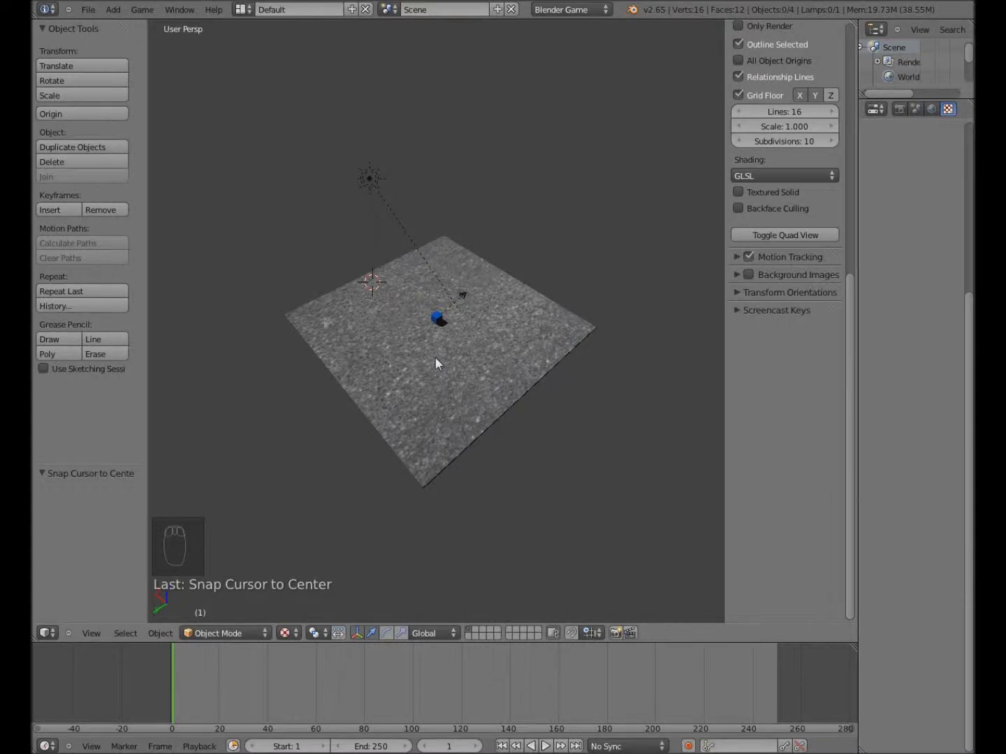
pyautogui.moveTo(444, 364); pyautogui.dragTo(430, 185)
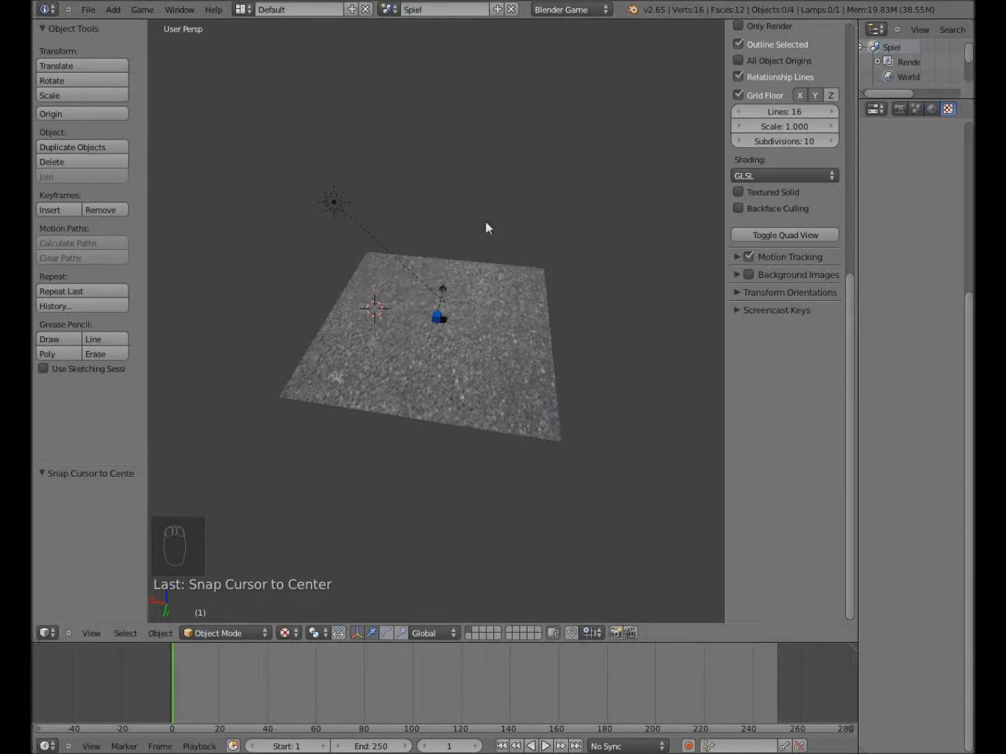
pyautogui.scroll(3)
pyautogui.moveTo(483, 341); pyautogui.dragTo(482, 340)
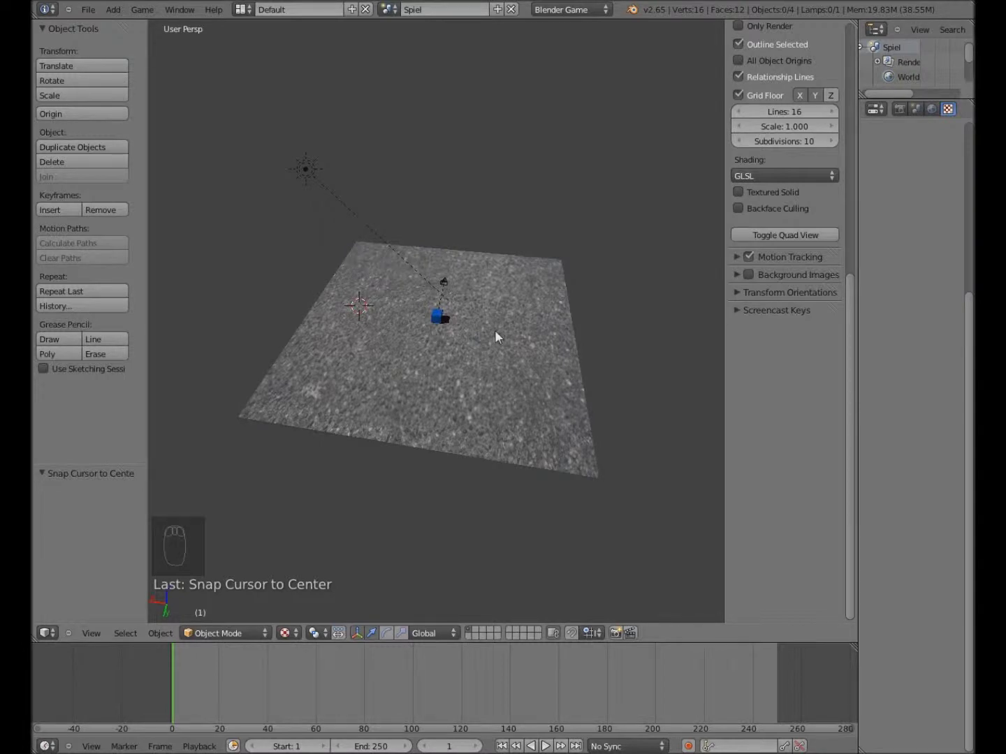
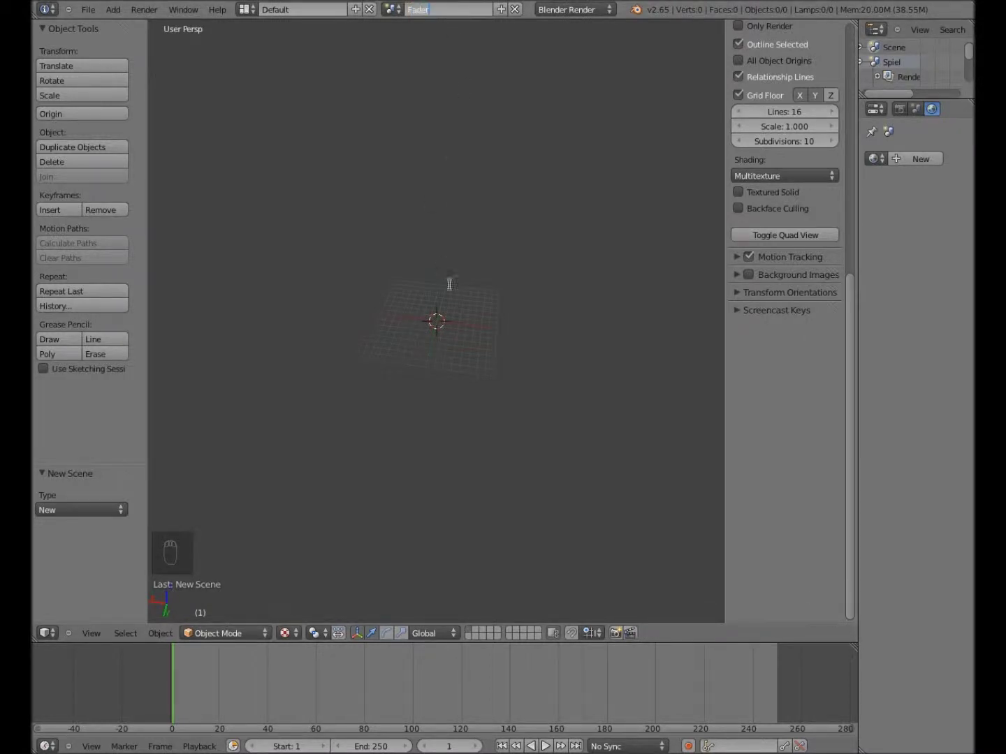
# Set the empty Fader scene's engine to Blender Game
pyautogui.moveTo(461, 394); pyautogui.dragTo(506, 428)
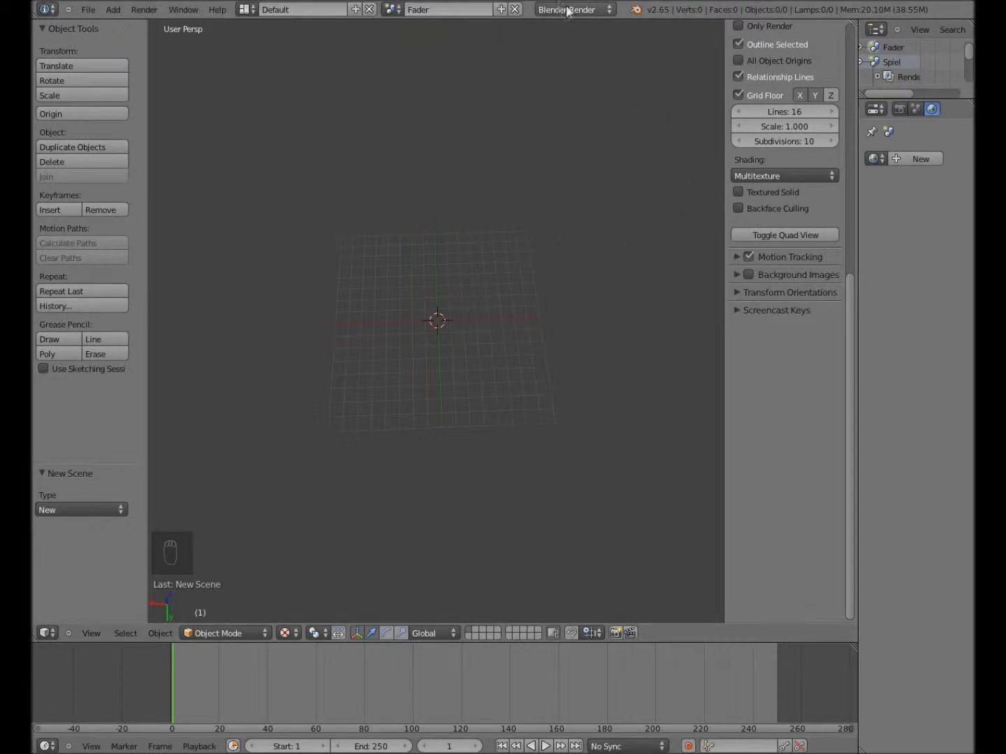
pyautogui.moveTo(570, 12); pyautogui.dragTo(582, 44)
pyautogui.moveTo(763, 177); pyautogui.dragTo(629, 200)
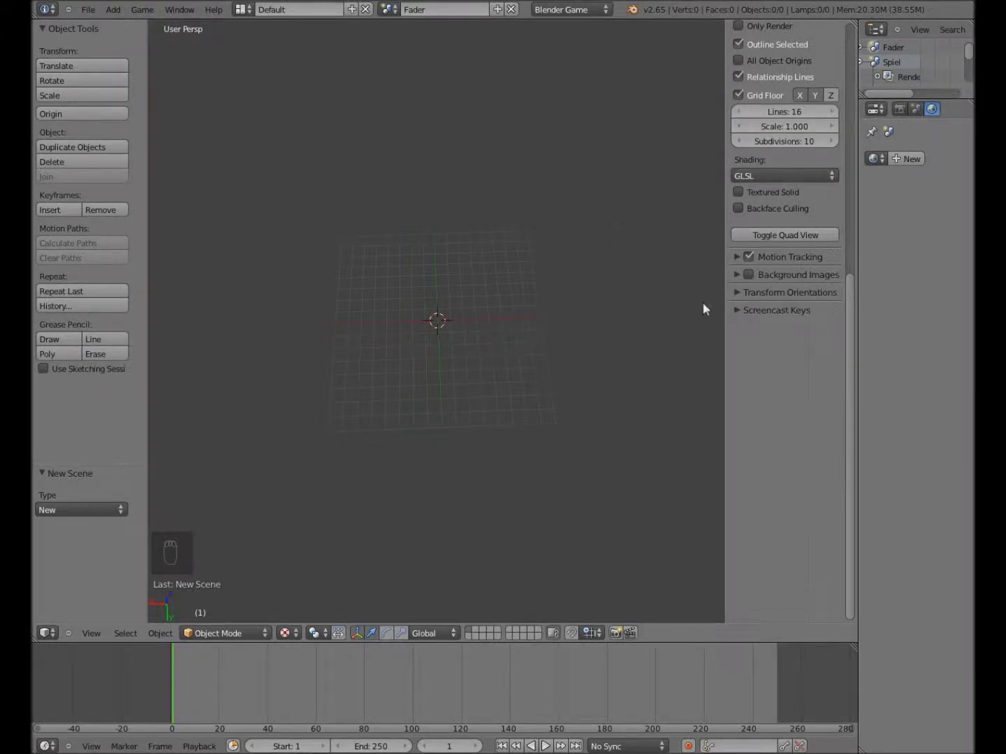
# Hide the properties panel and add a camera to the Fader scene
pyautogui.moveTo(742, 313); pyautogui.dragTo(509, 244)
pyautogui.press('n')
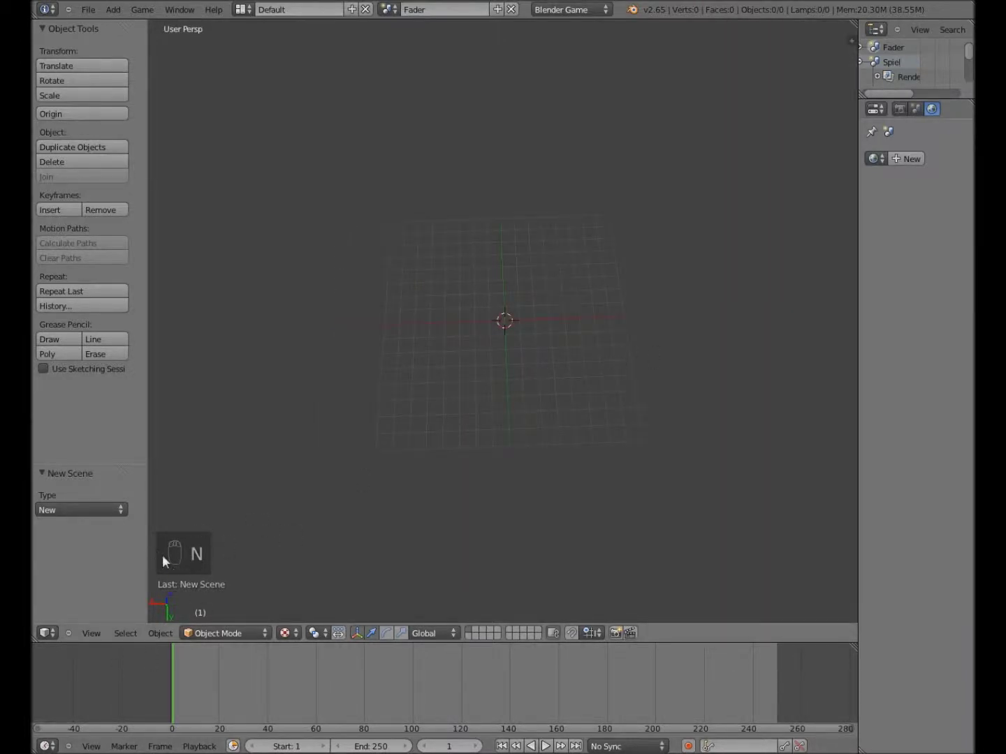
pyautogui.moveTo(502, 320); pyautogui.dragTo(506, 324)
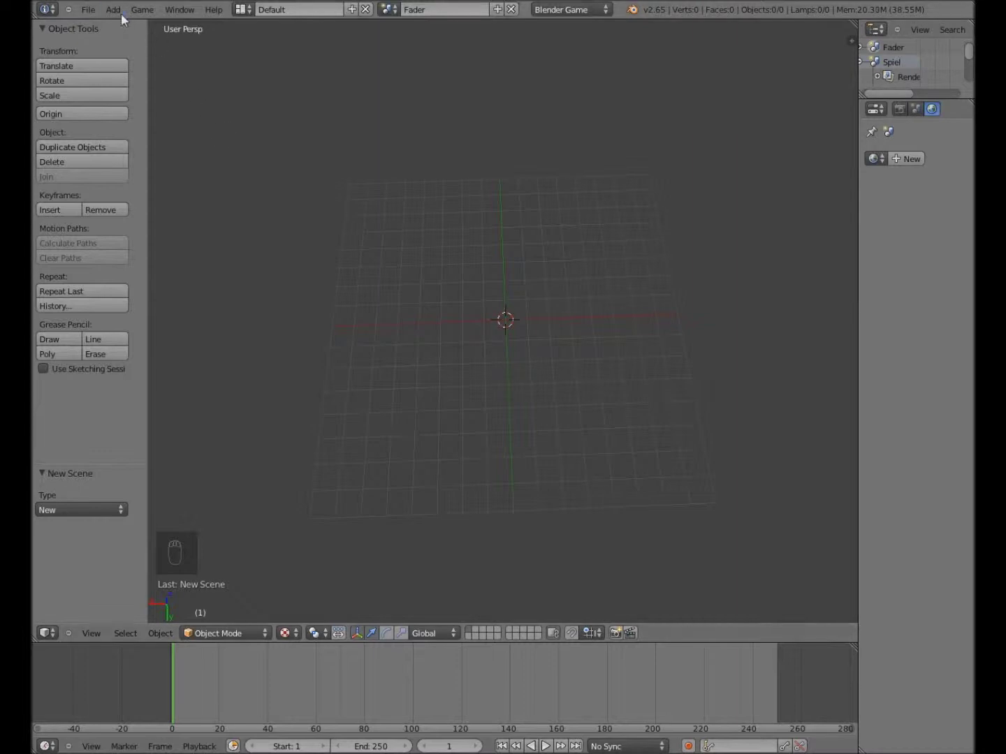
pyautogui.moveTo(125, 20); pyautogui.dragTo(155, 164)
# Raise the camera about 13 units straight up and look through it
pyautogui.moveTo(487, 361); pyautogui.dragTo(500, 250)
pyautogui.moveTo(500, 250); pyautogui.dragTo(556, 488)
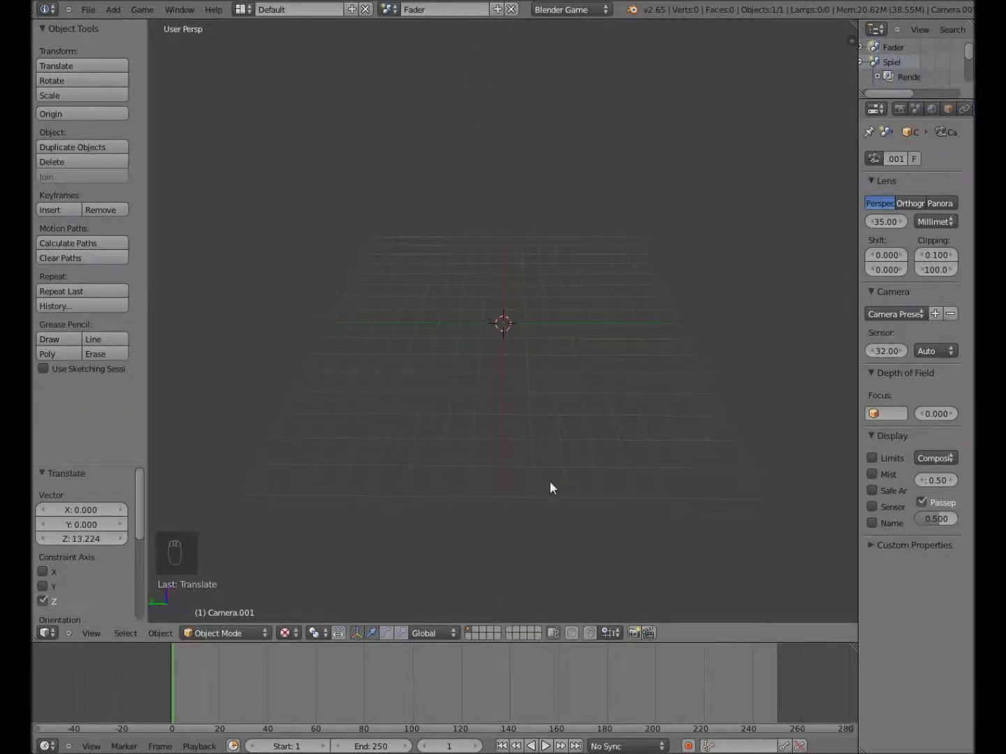
pyautogui.press('KP_0')
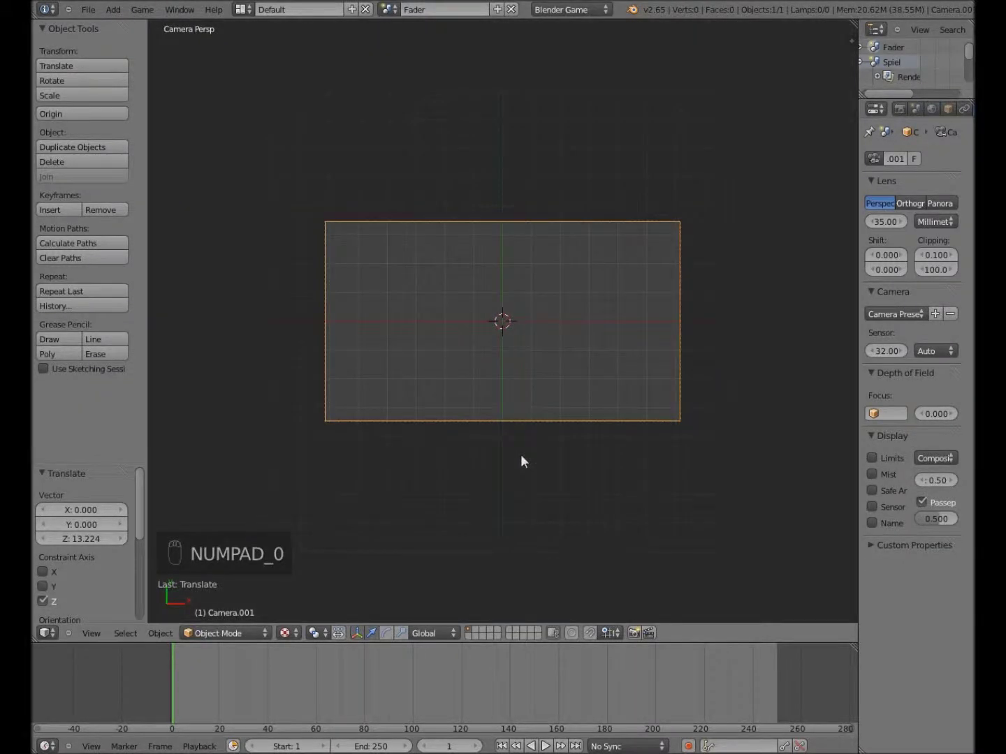
pyautogui.middleClick(526, 461)
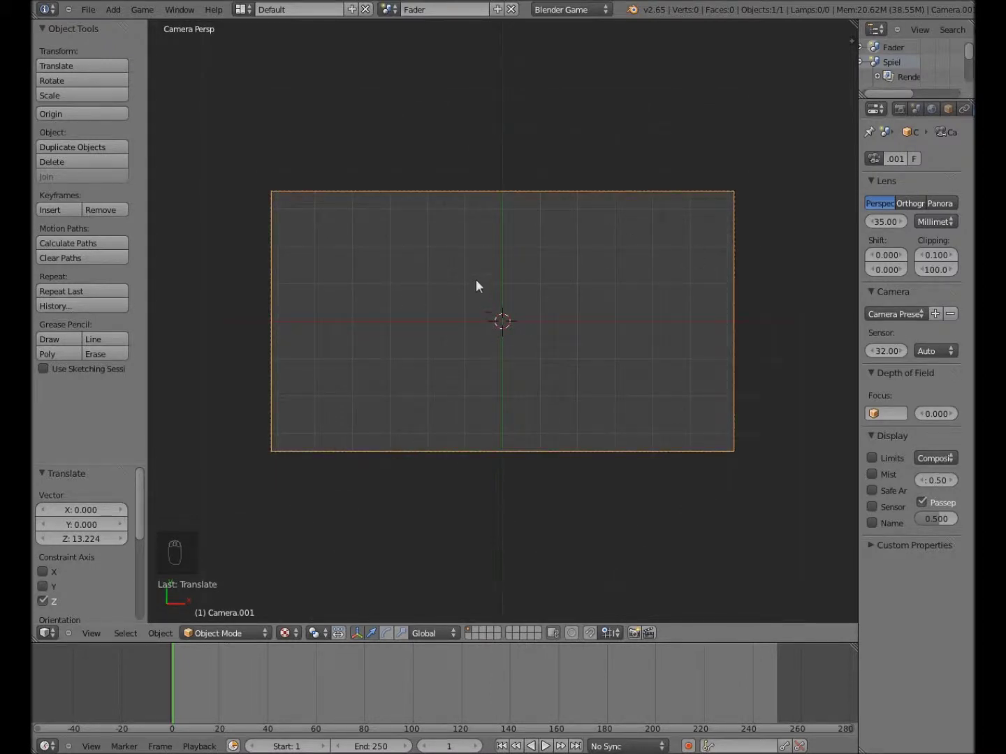
pyautogui.moveTo(122, 14); pyautogui.dragTo(196, 33)
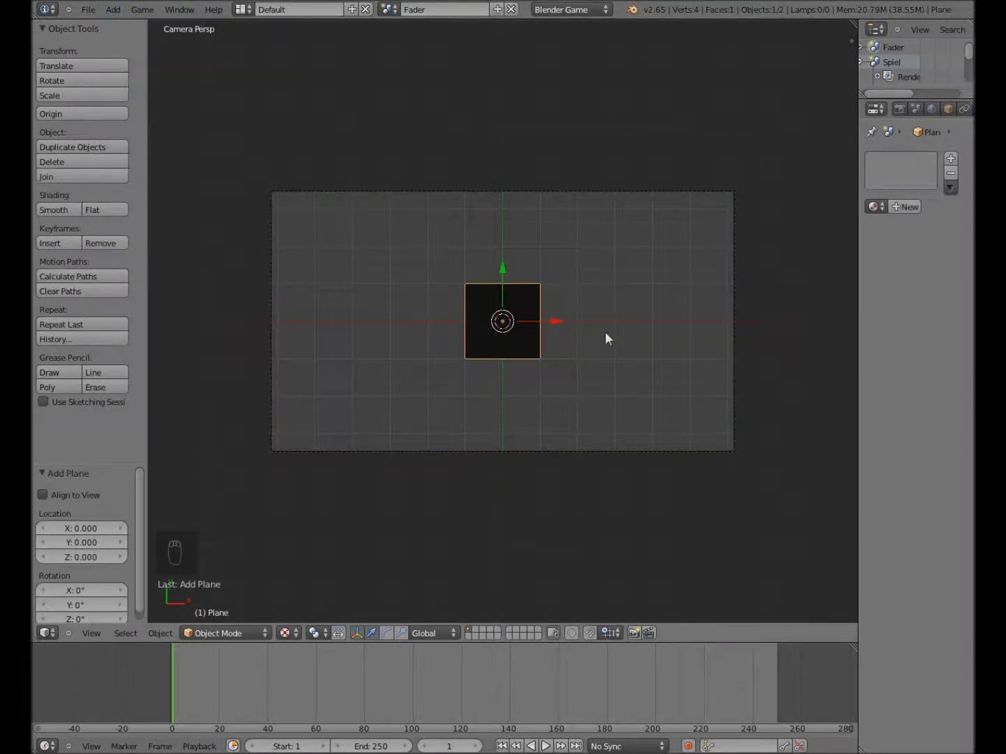
# Scale up the new black plane and stretch it sideways to fill the camera frame
pyautogui.press('s')
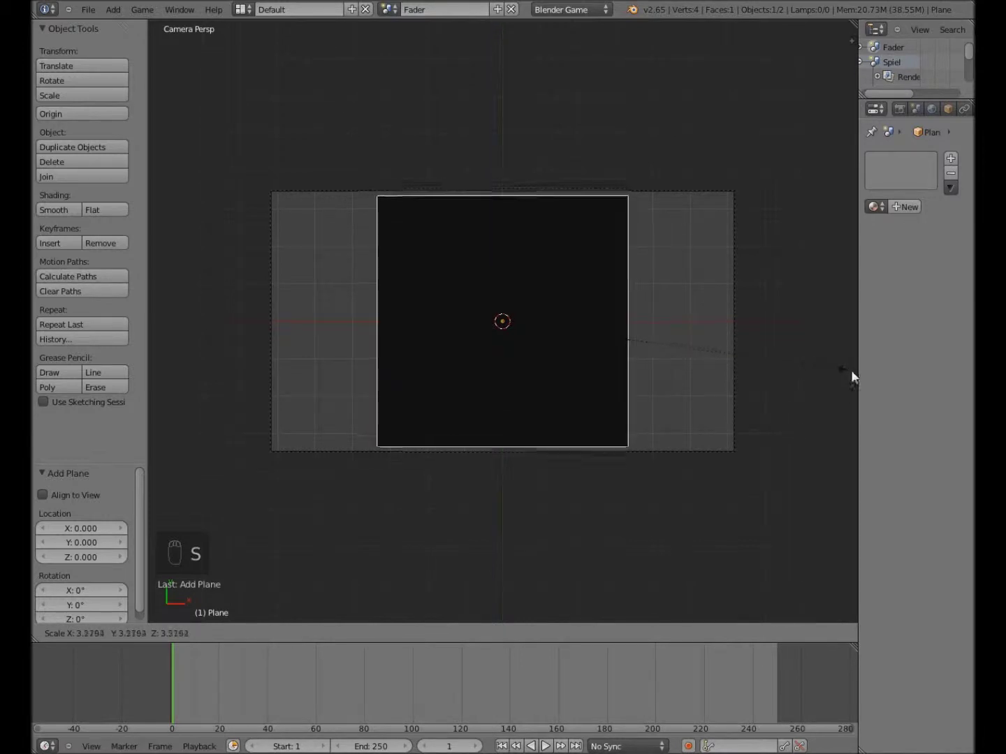
pyautogui.press('s')
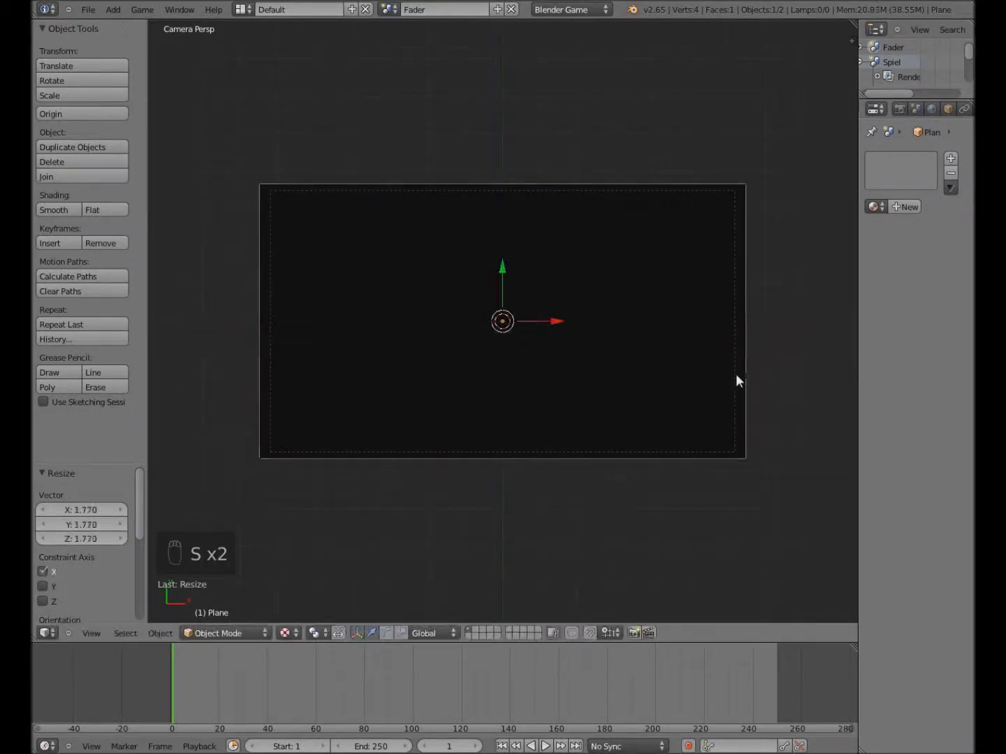
pyautogui.middleClick(534, 426)
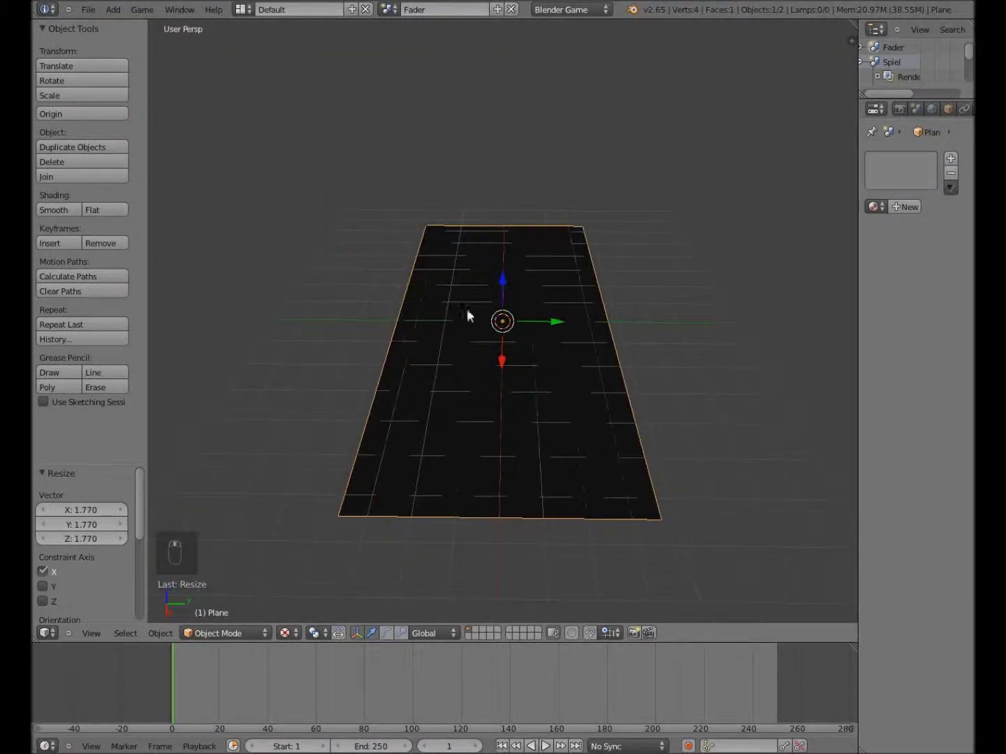
pyautogui.moveTo(504, 287); pyautogui.dragTo(549, 485)
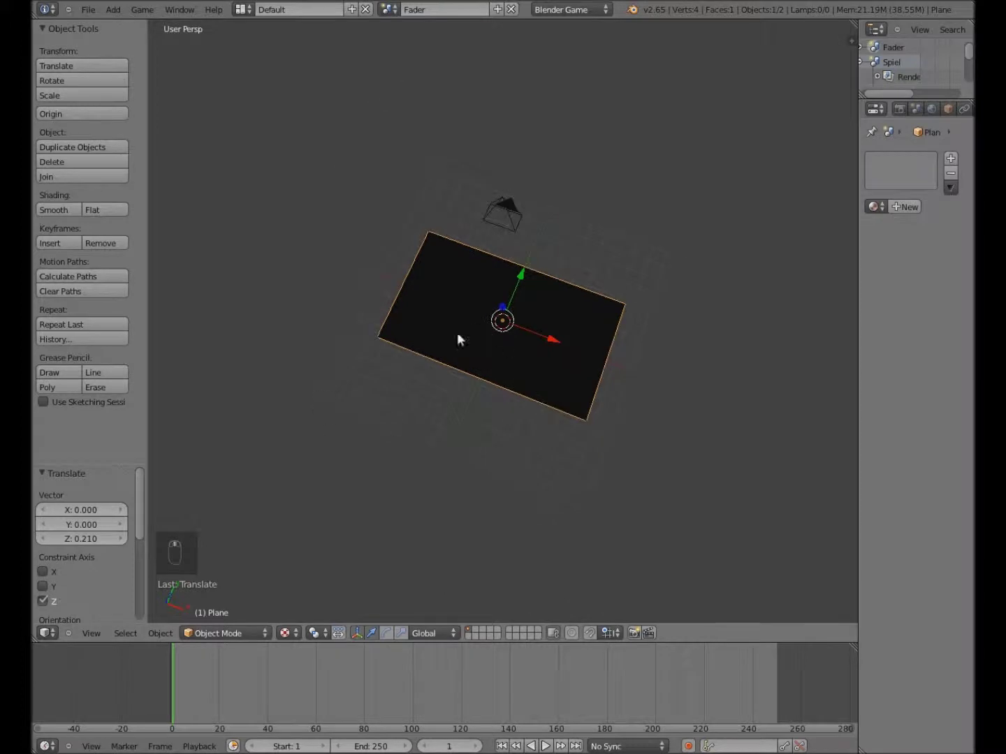
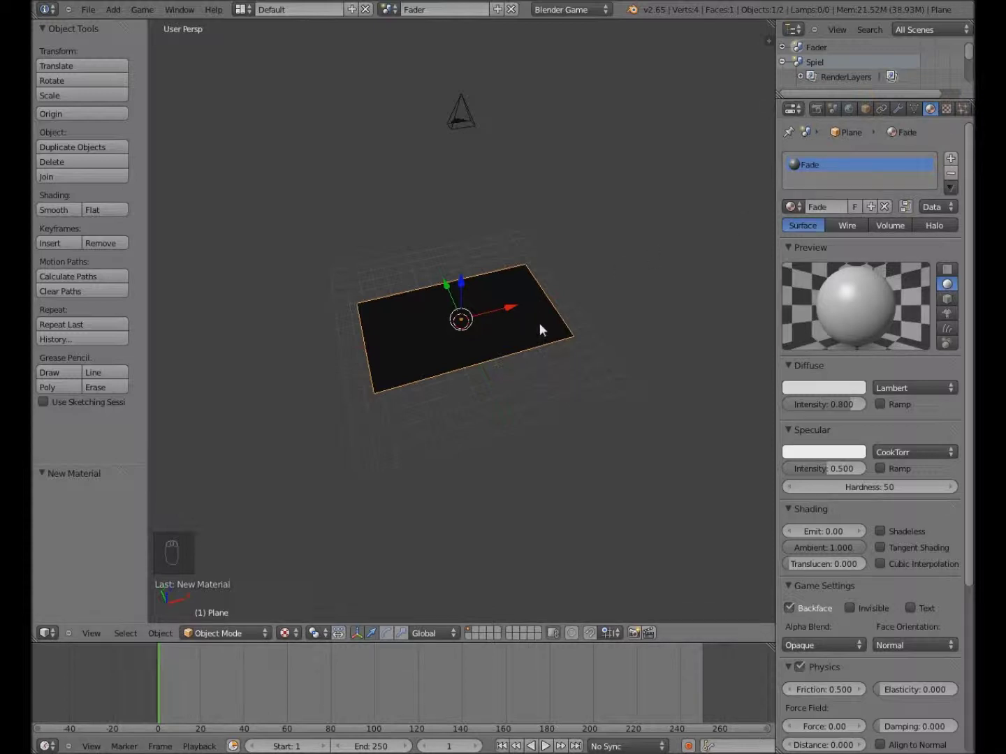
# Make the Fade material shadeless and drive its colour from the object colour
pyautogui.moveTo(838, 391); pyautogui.dragTo(879, 454)
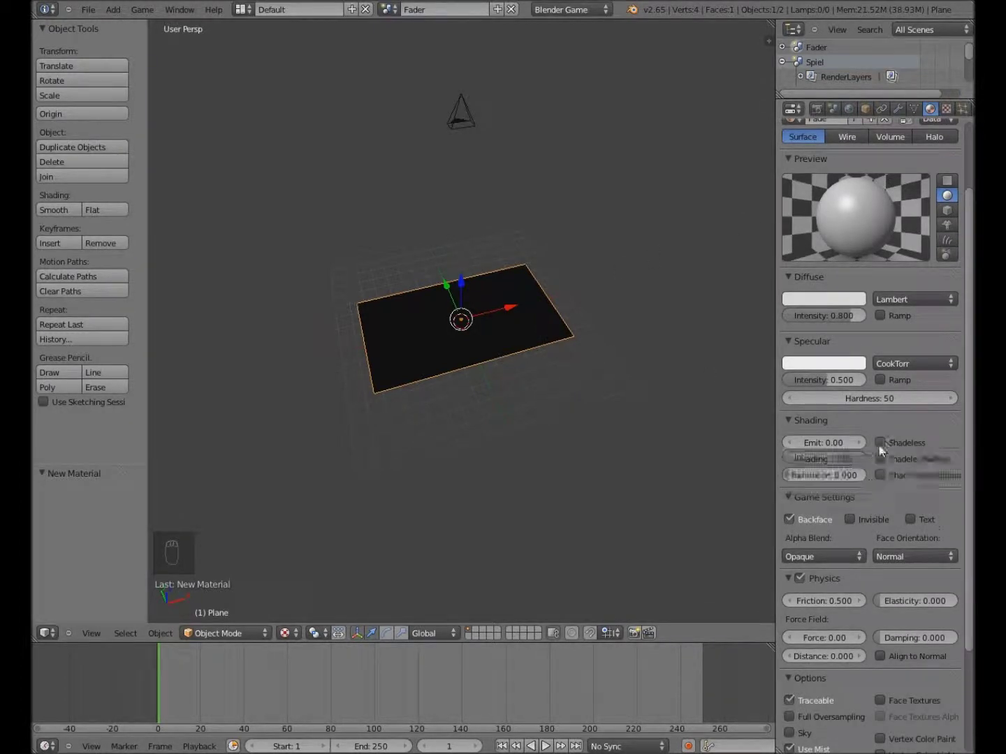
pyautogui.moveTo(881, 452); pyautogui.dragTo(507, 394)
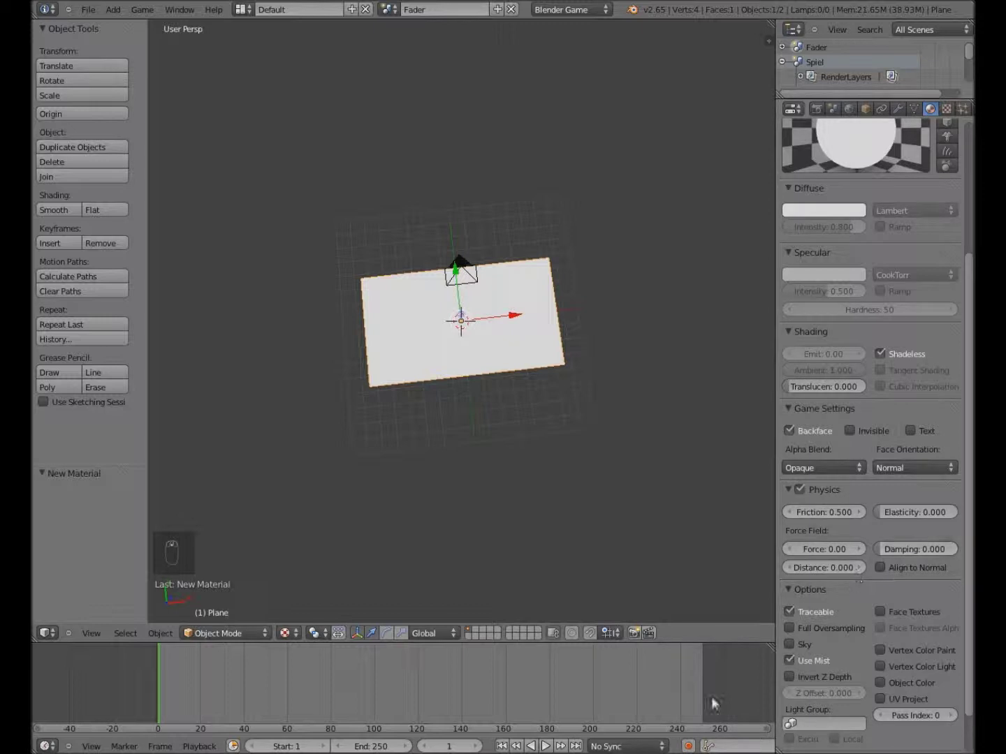
pyautogui.scroll(3)
pyautogui.moveTo(417, 431); pyautogui.dragTo(407, 427)
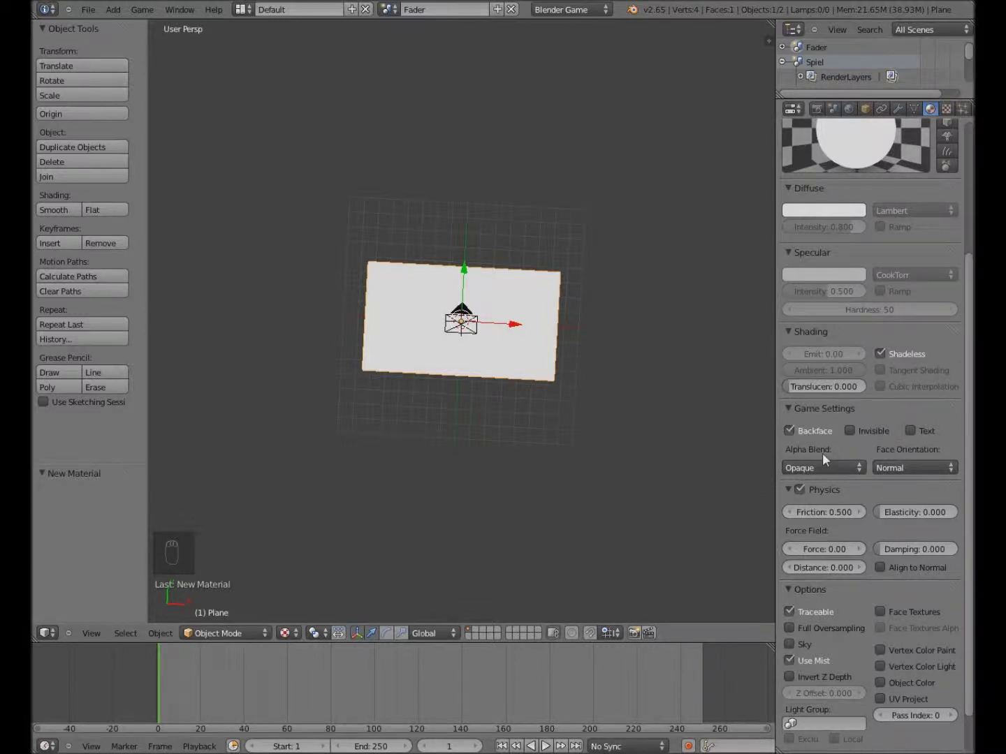
pyautogui.moveTo(863, 312); pyautogui.dragTo(884, 641)
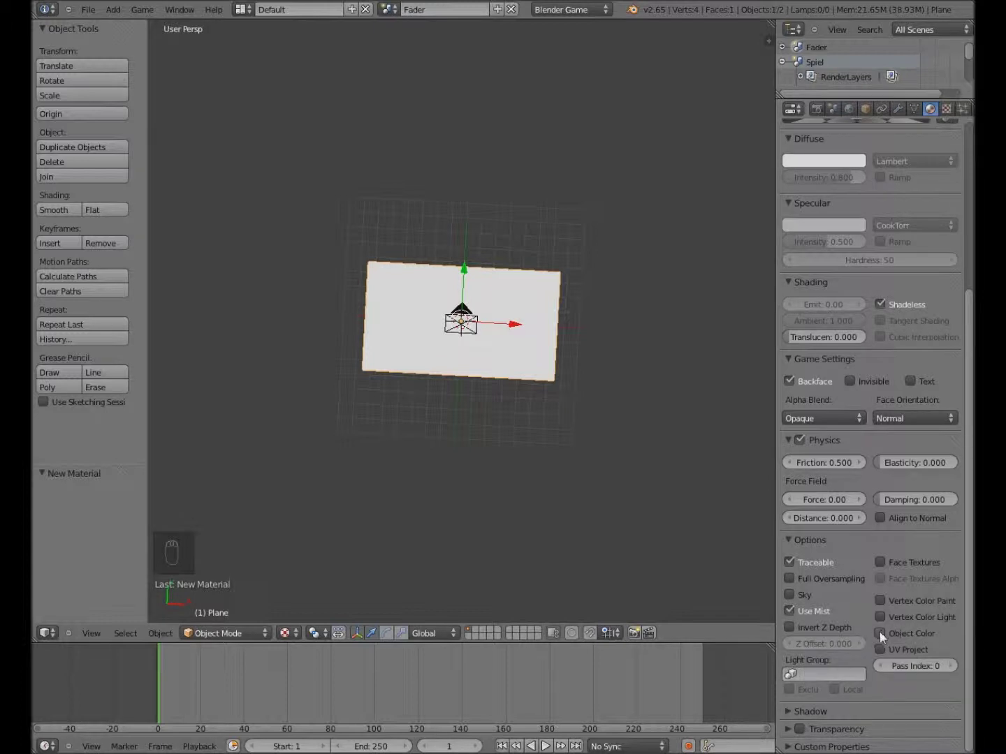
pyautogui.moveTo(882, 639); pyautogui.dragTo(902, 640)
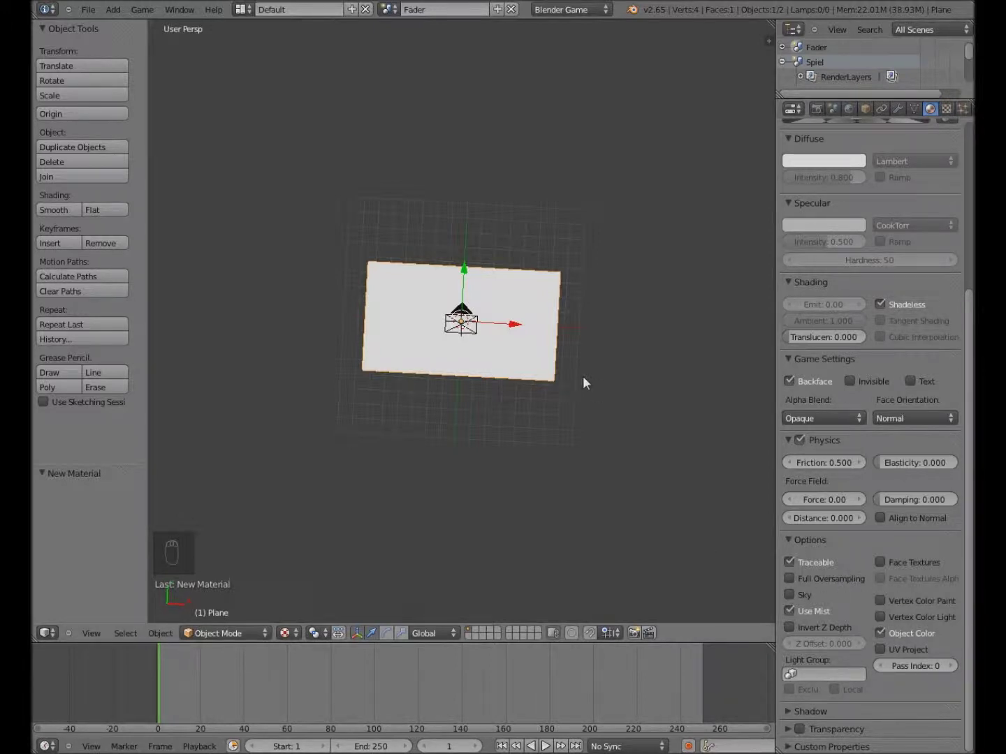
pyautogui.moveTo(537, 407); pyautogui.dragTo(876, 110)
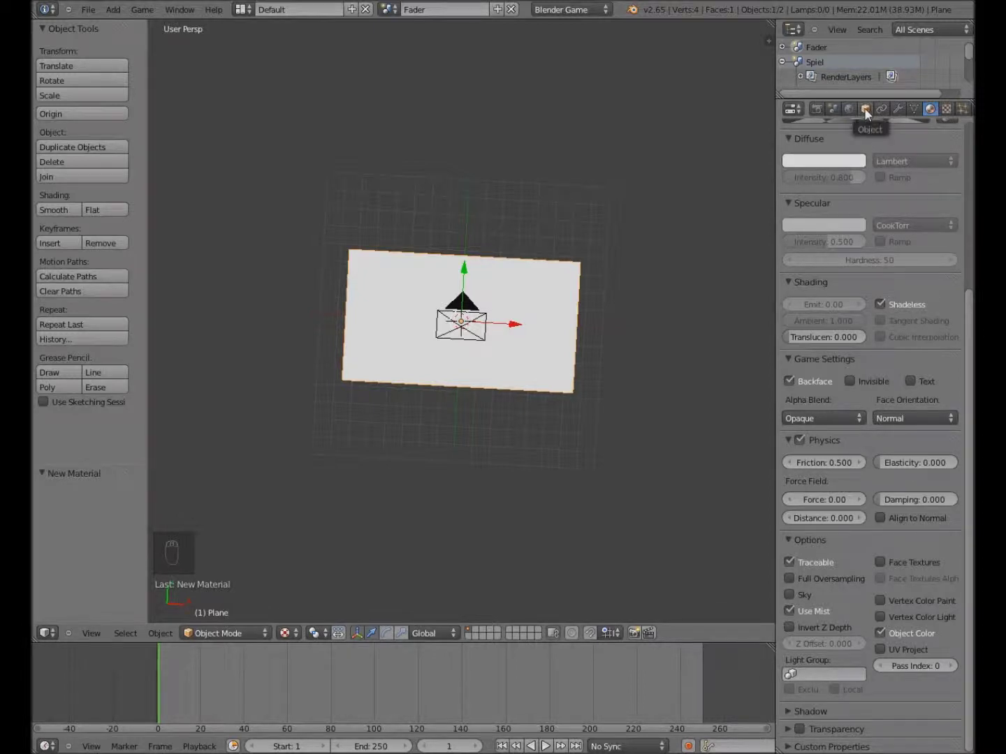
# Set the plane's object colour to black under Display in the object settings
pyautogui.moveTo(870, 114); pyautogui.dragTo(876, 576)
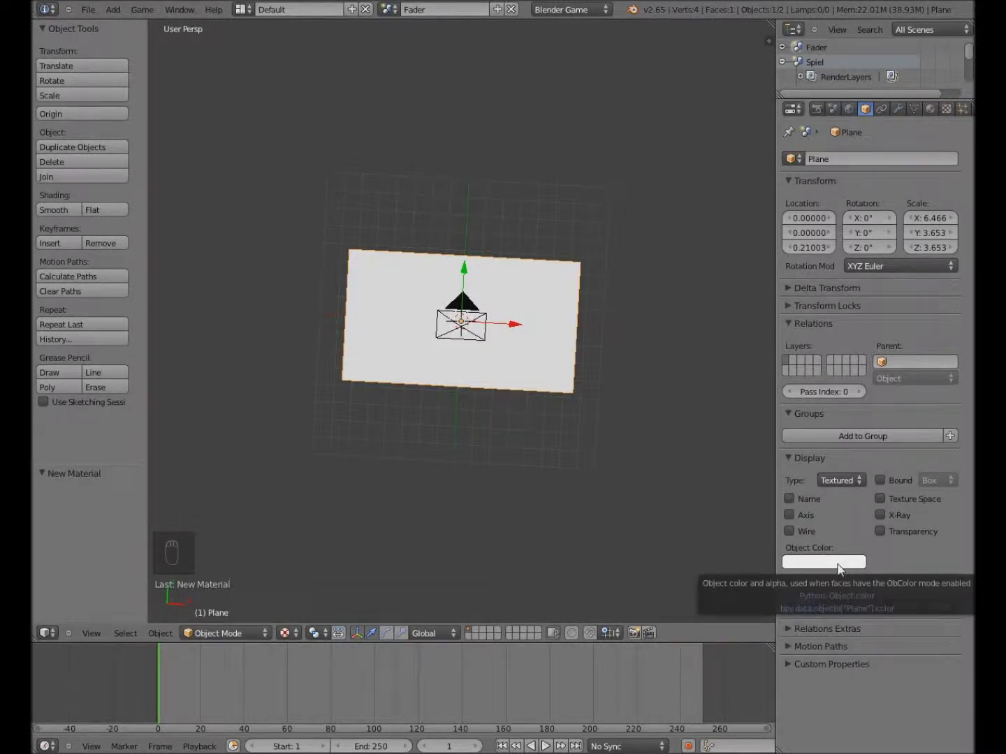
pyautogui.moveTo(840, 570); pyautogui.dragTo(809, 413)
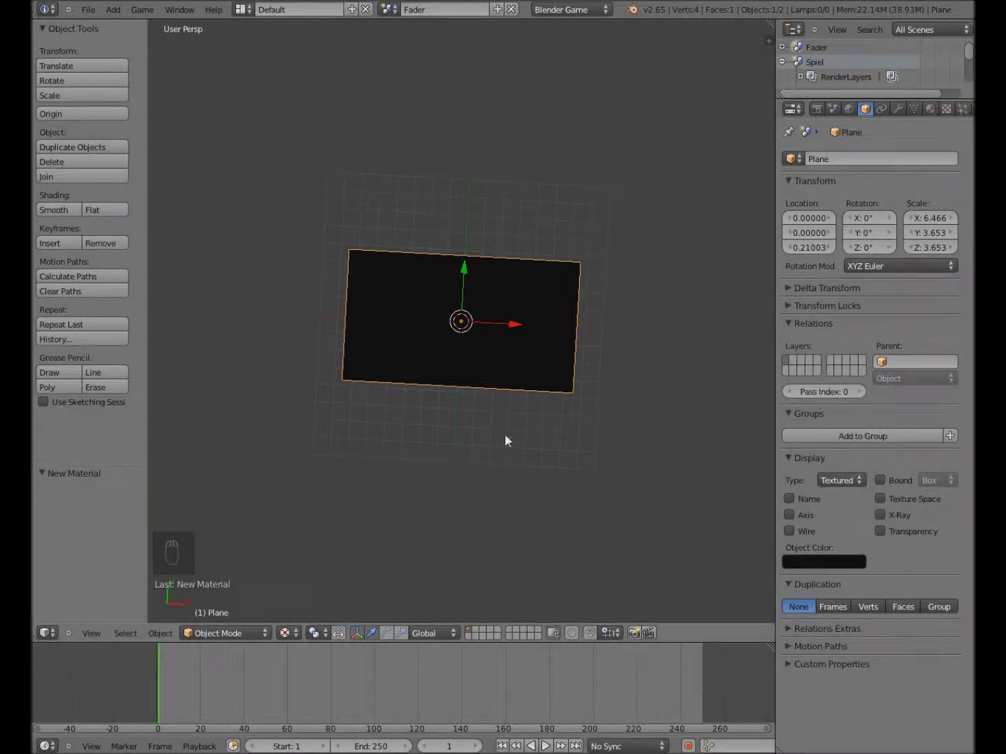
# Keyframe the plane's opaque black object colour at frame 1 and jump to frame 60
pyautogui.moveTo(486, 374); pyautogui.dragTo(487, 374)
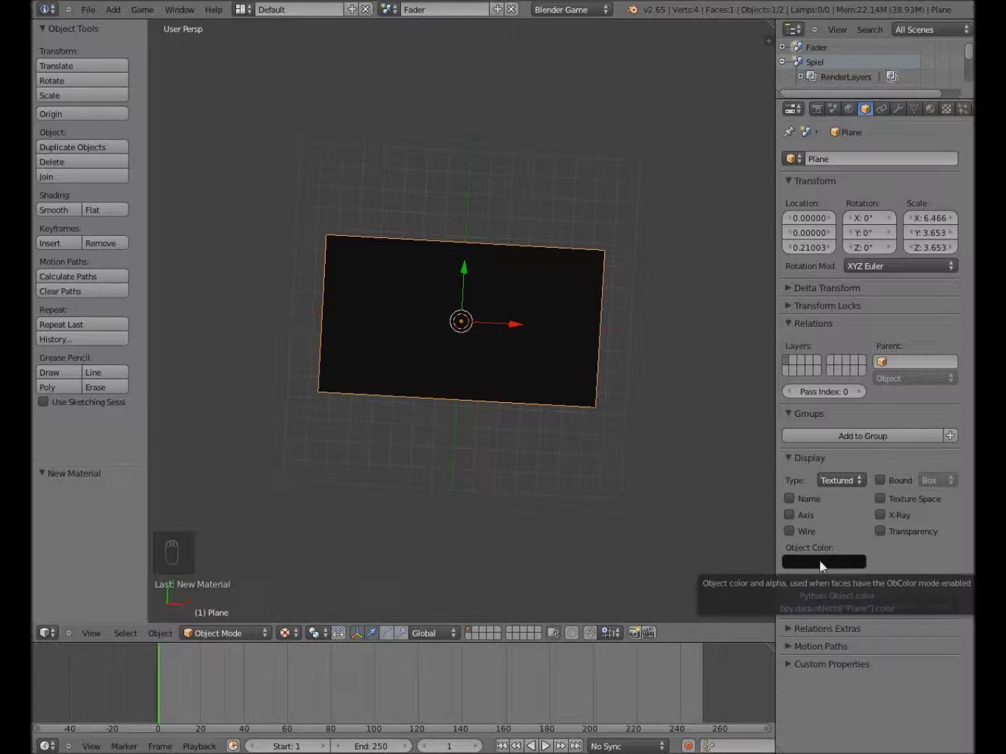
pyautogui.press('i')
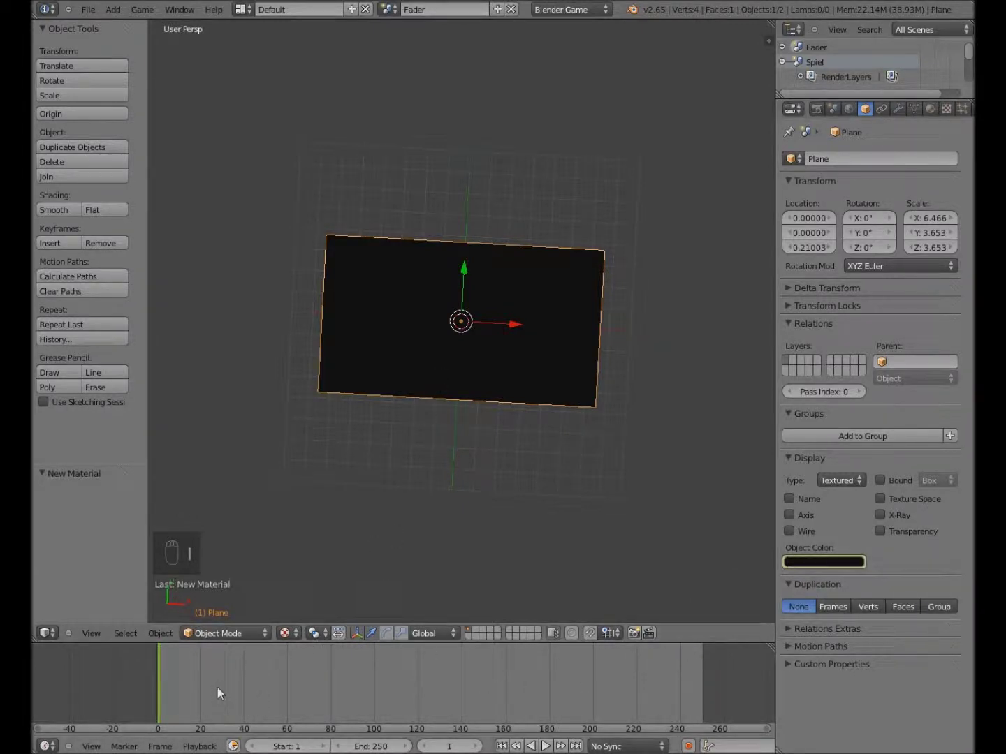
pyautogui.moveTo(220, 694); pyautogui.dragTo(291, 708)
pyautogui.press('Right')
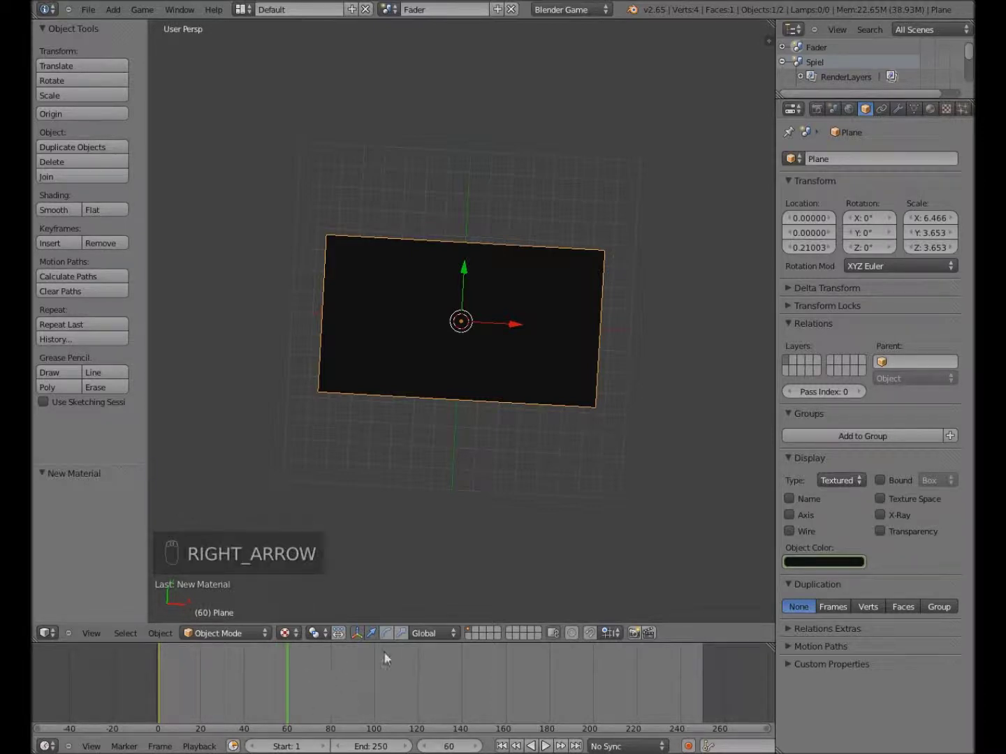
pyautogui.moveTo(419, 389); pyautogui.dragTo(442, 395)
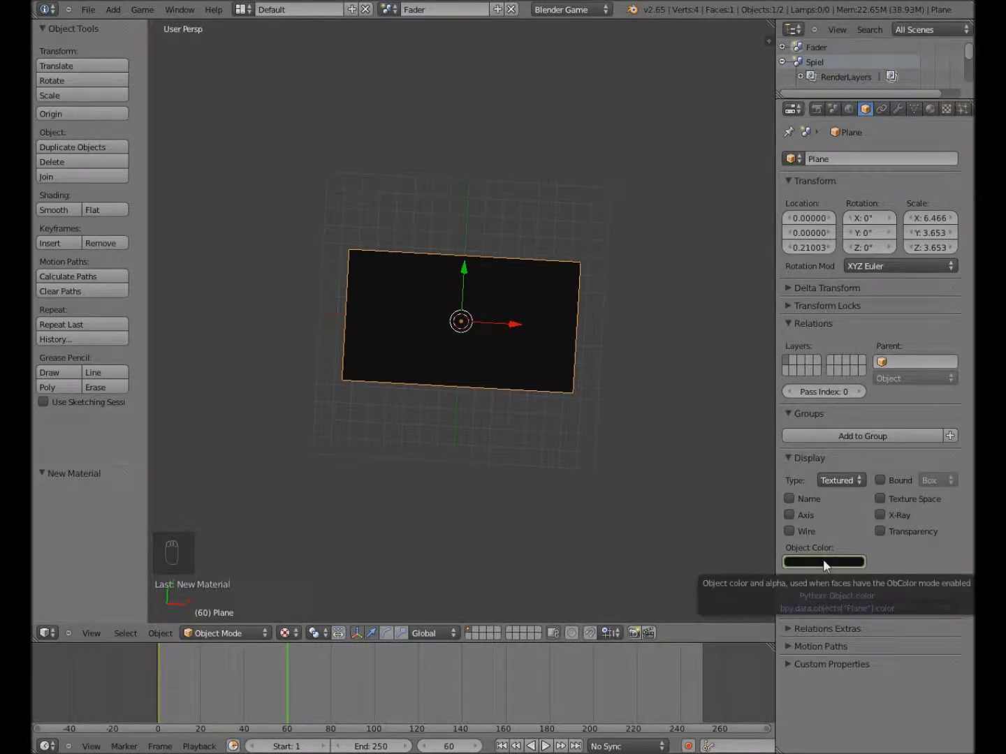
# Fade the object colour to fully transparent, keyframe it at frame 60 and play the fade
pyautogui.moveTo(826, 567); pyautogui.dragTo(779, 541)
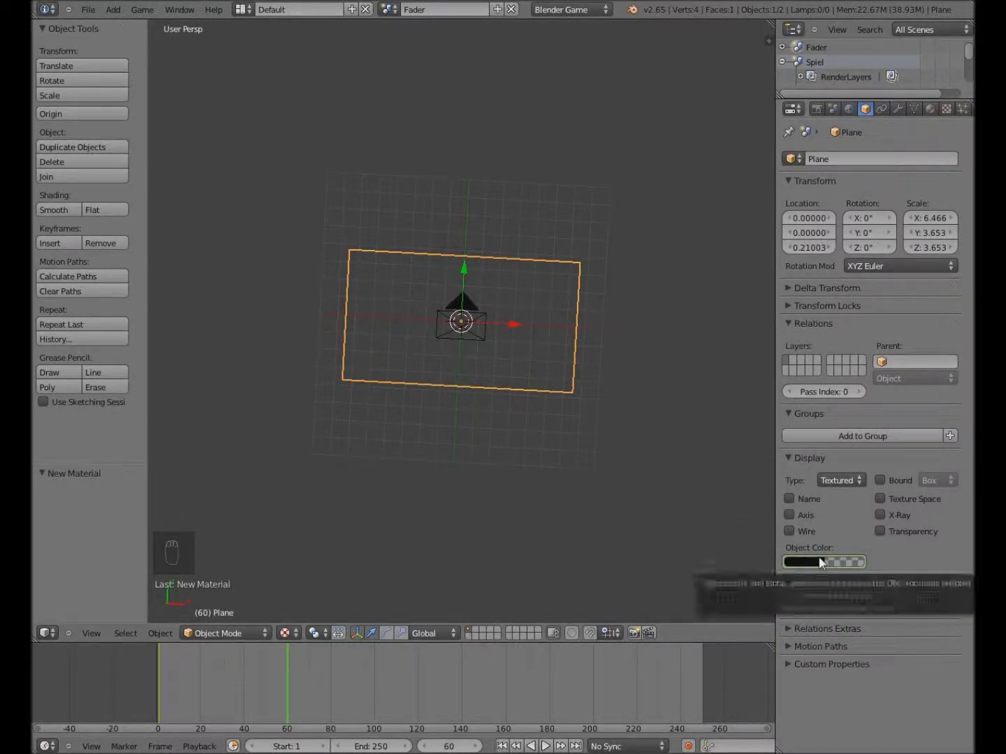
pyautogui.press('|')
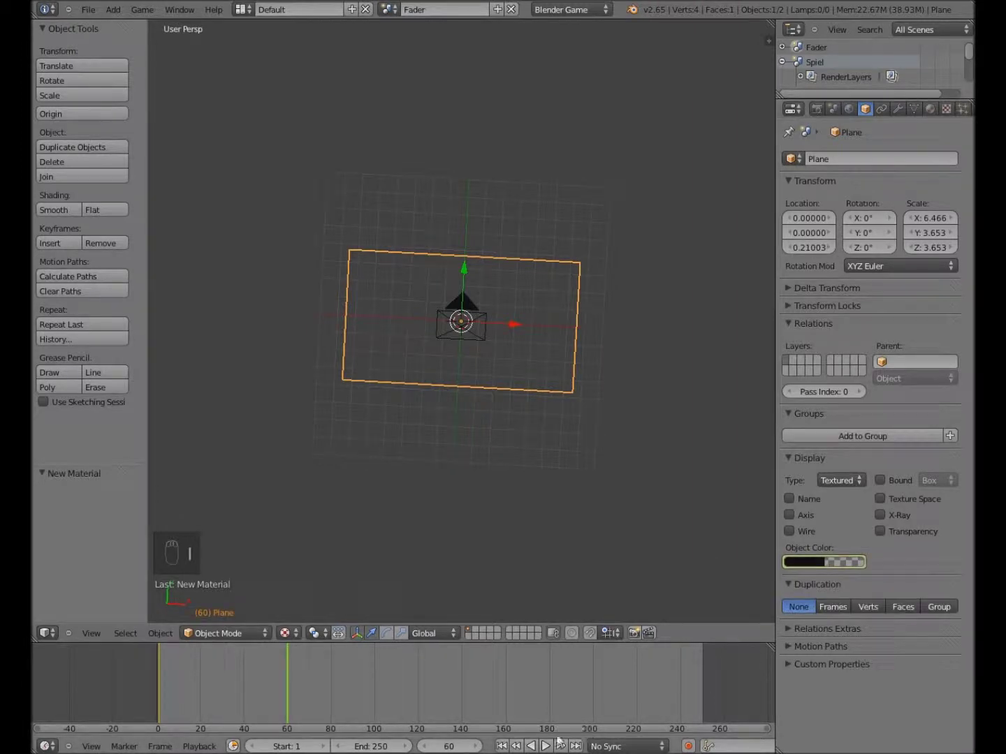
pyautogui.moveTo(548, 744); pyautogui.dragTo(483, 532)
pyautogui.press('alt+a')
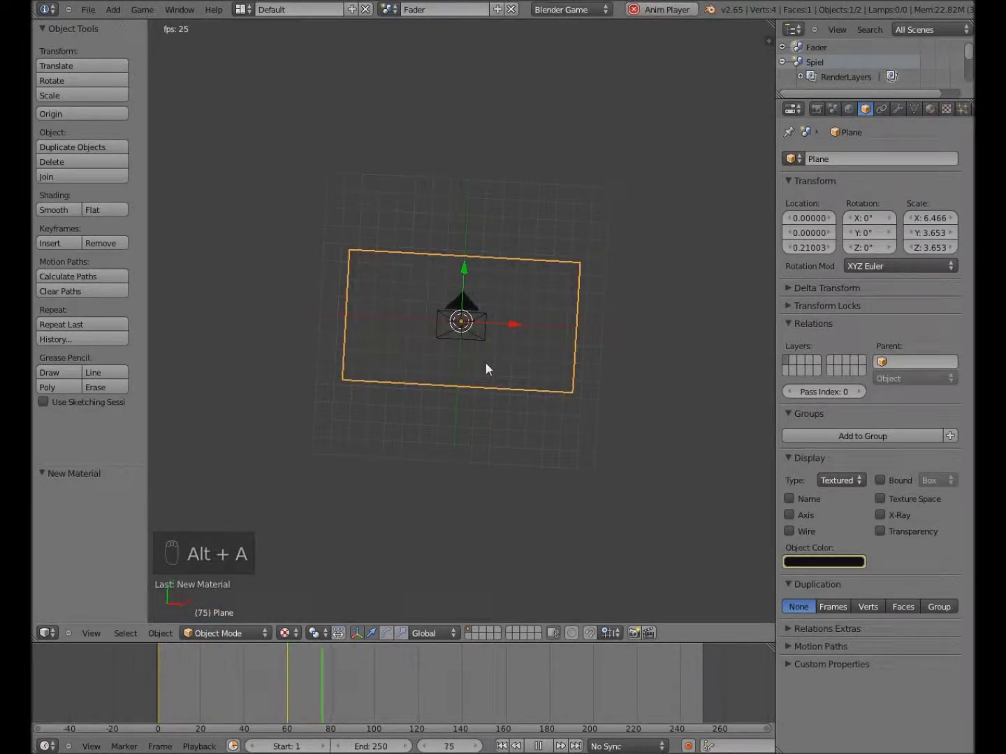
pyautogui.press('alt+a')
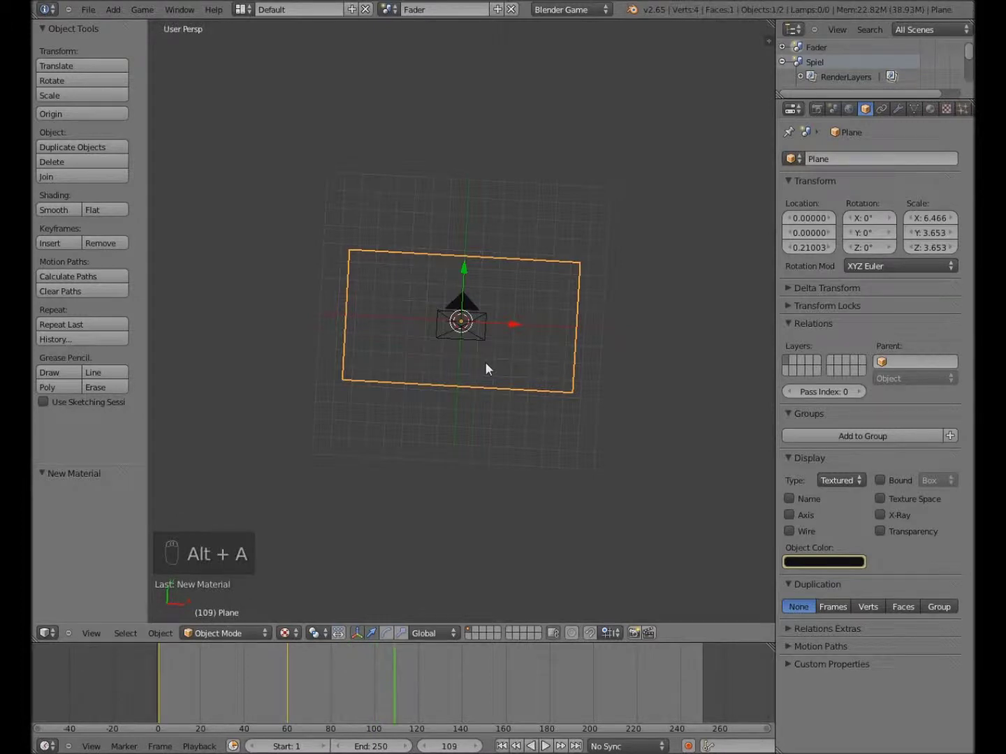
# Move to frame 80, keyframe the colour there and scrub the timeline onward
pyautogui.moveTo(294, 701); pyautogui.dragTo(805, 533)
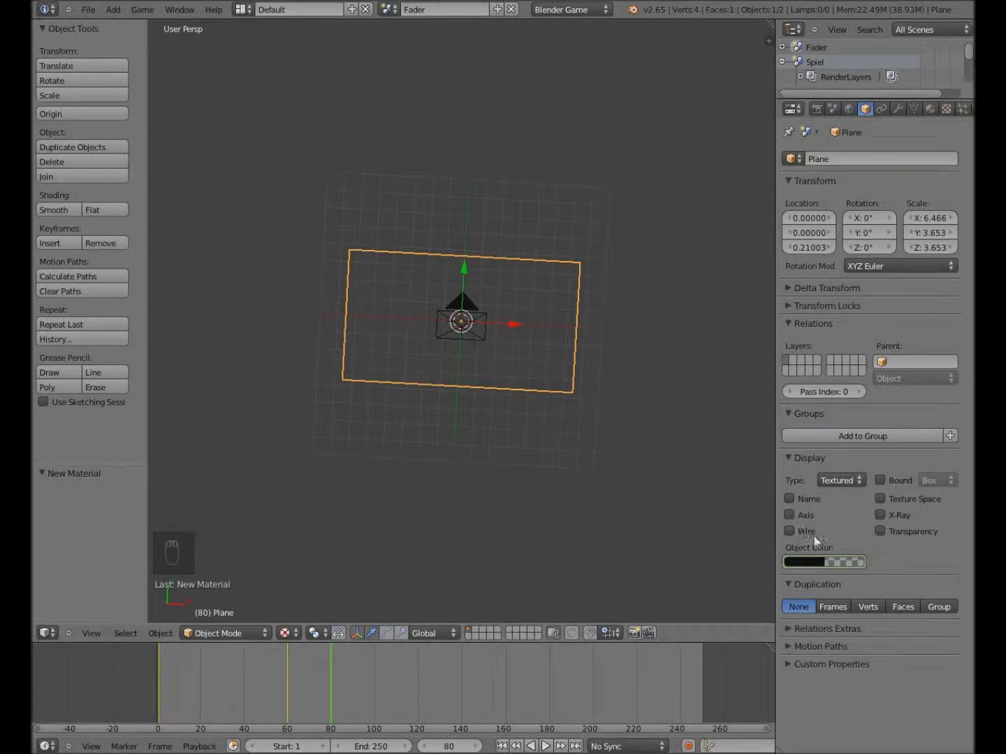
pyautogui.press('i')
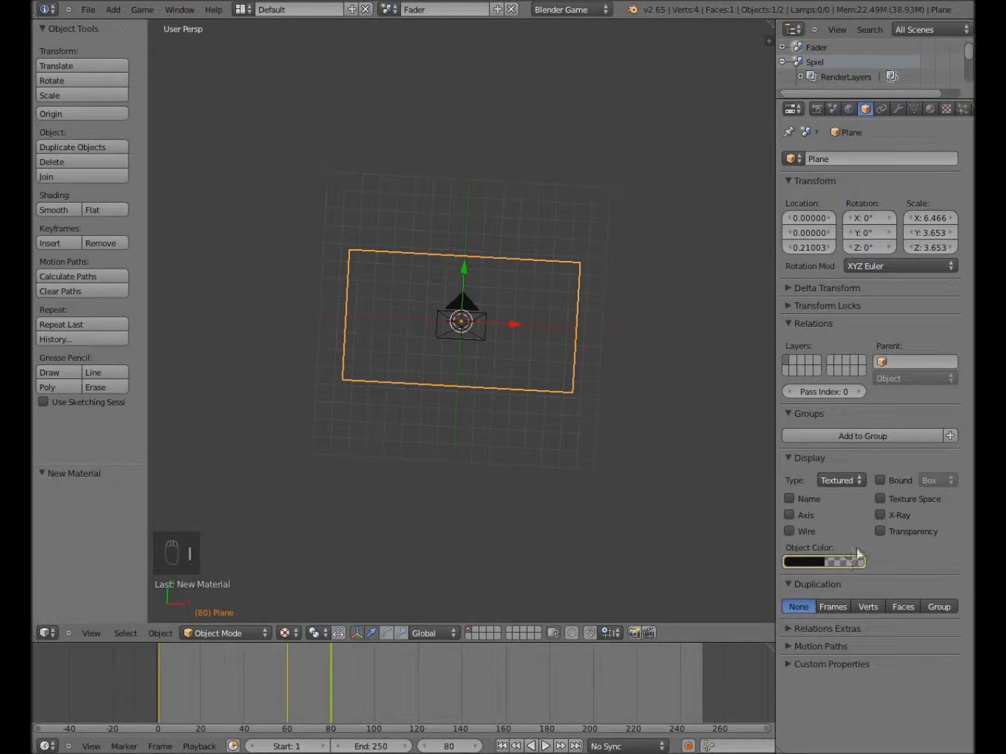
pyautogui.moveTo(419, 691); pyautogui.dragTo(461, 698)
pyautogui.moveTo(461, 698); pyautogui.dragTo(504, 703)
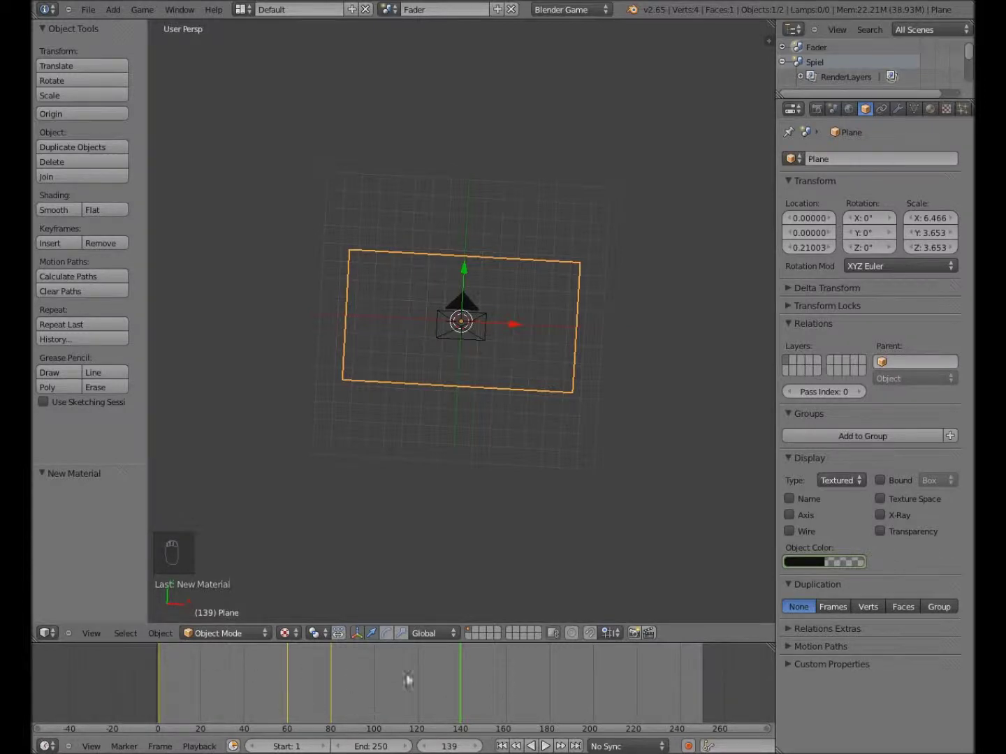
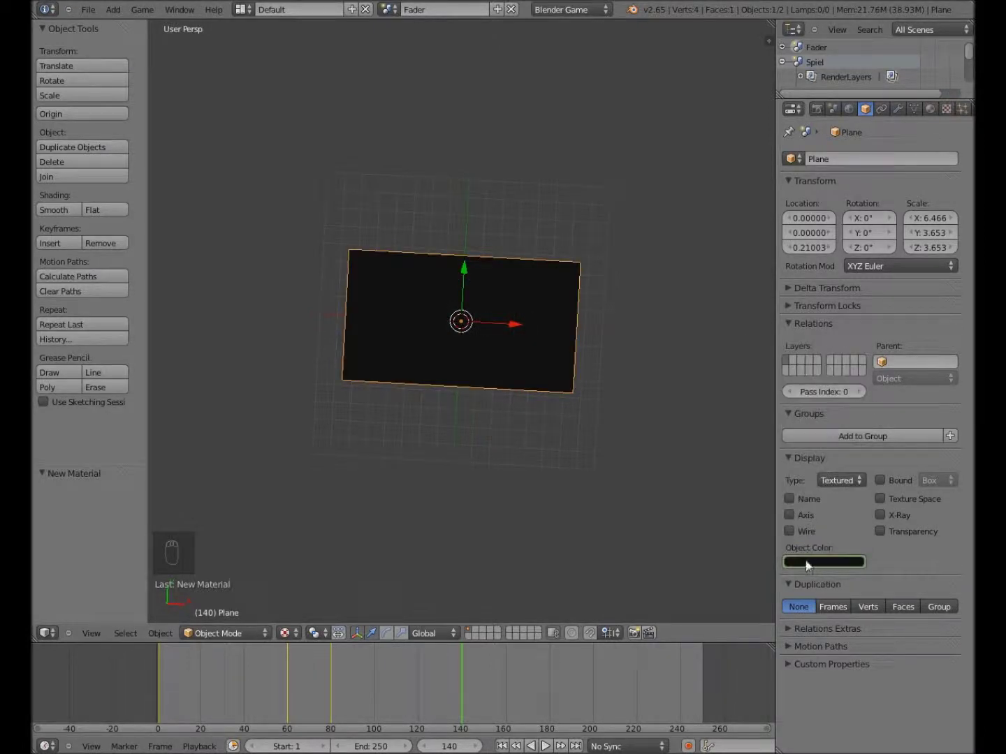
# Insert another object colour keyframe and move the timeline to frame 140
pyautogui.press('i')
pyautogui.moveTo(177, 681); pyautogui.dragTo(257, 674)
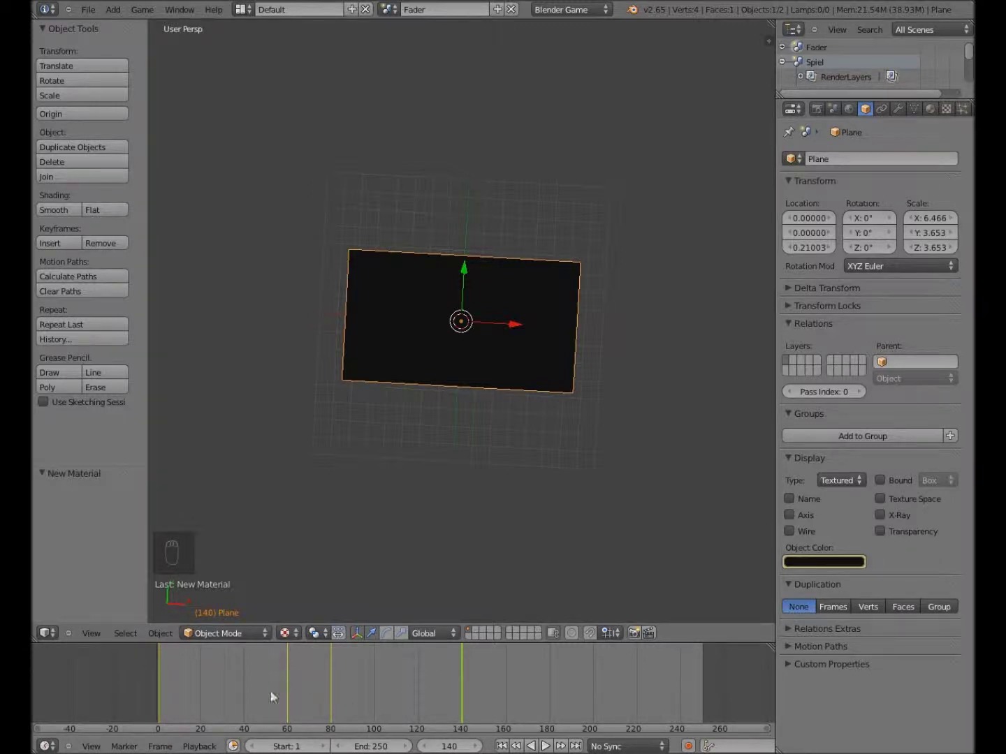
pyautogui.moveTo(549, 744); pyautogui.dragTo(544, 746)
# Bring up the screen layout list to choose Game Logic
pyautogui.moveTo(544, 746); pyautogui.dragTo(549, 743)
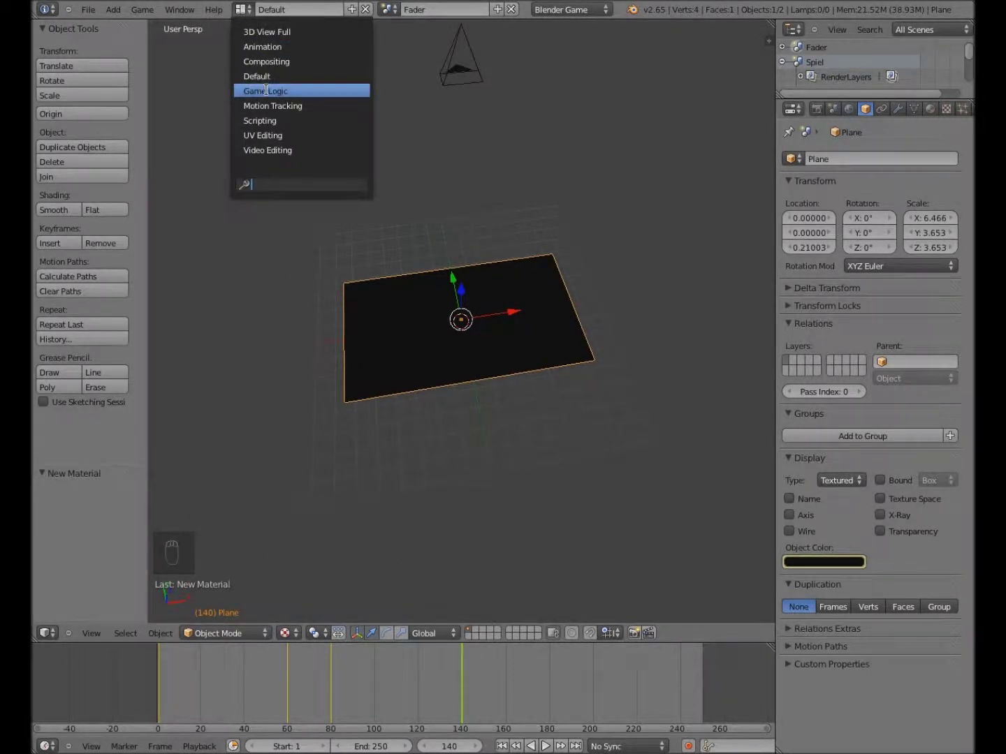
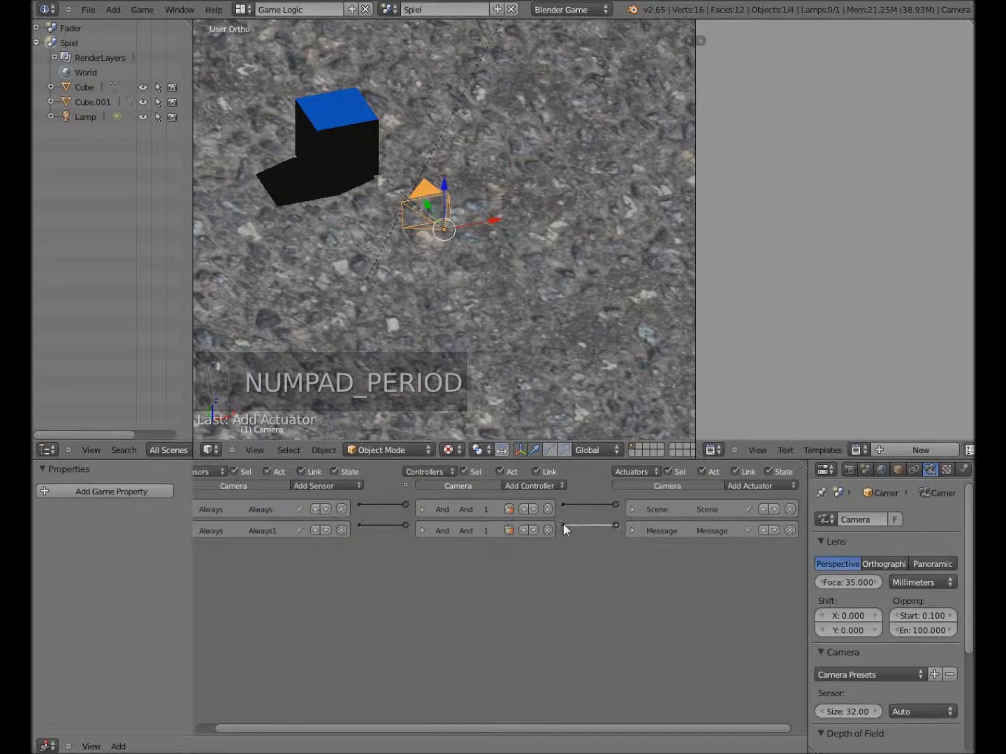
# Look through the Spiel camera and snap the 3D cursor to the scene centre
pyautogui.press('KP_0')
pyautogui.middleClick(413, 302)
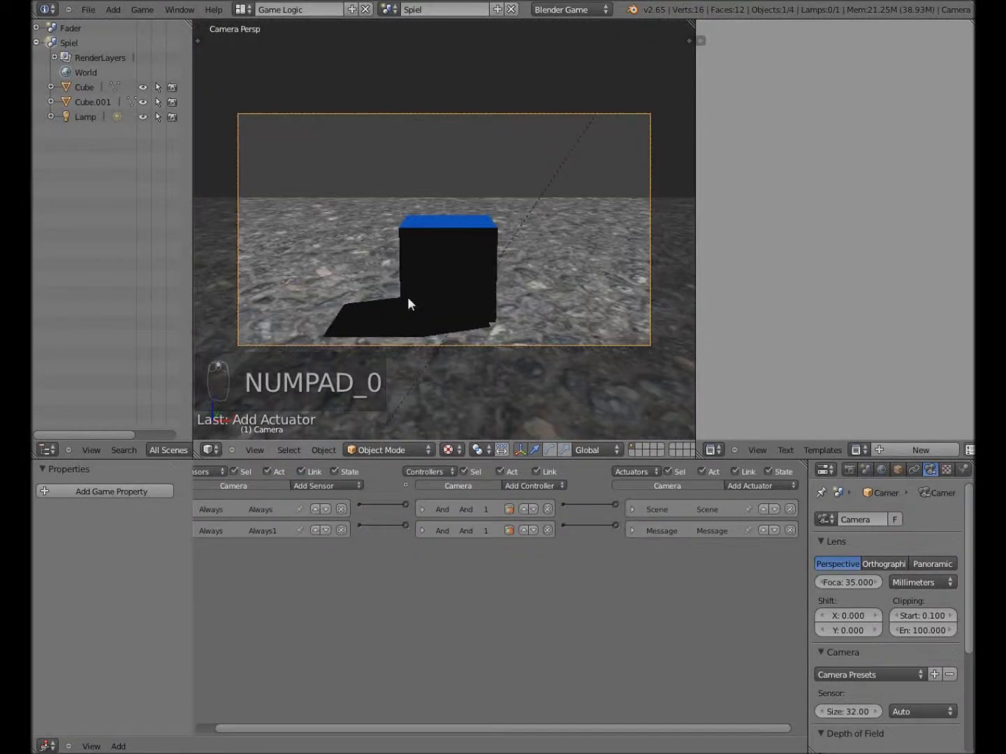
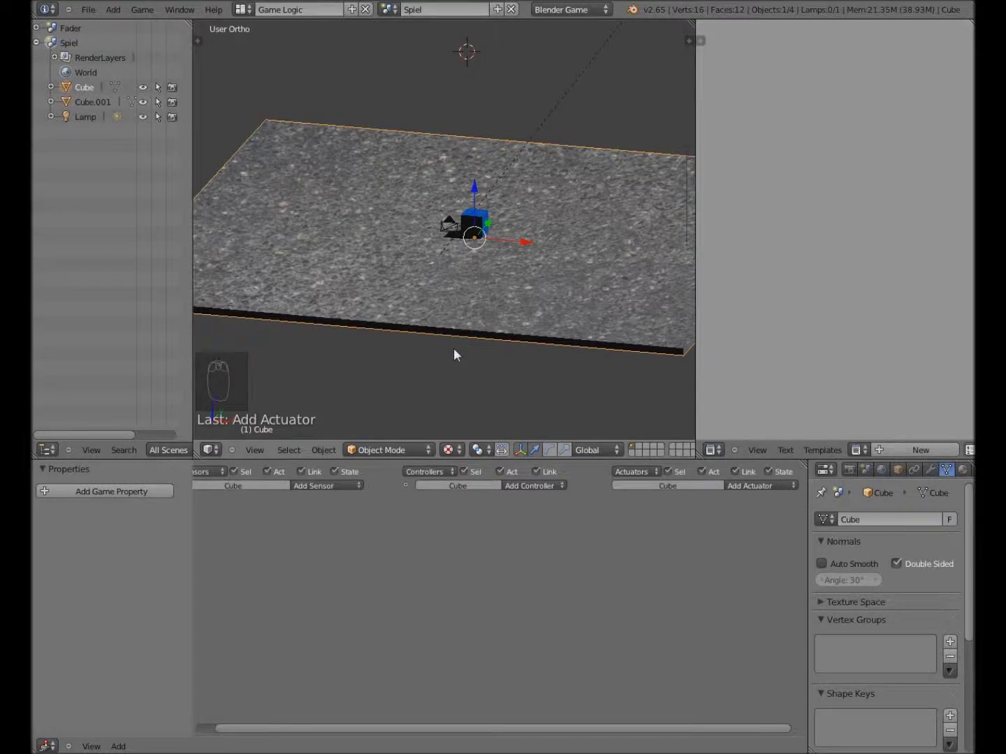
pyautogui.press('shift+s')
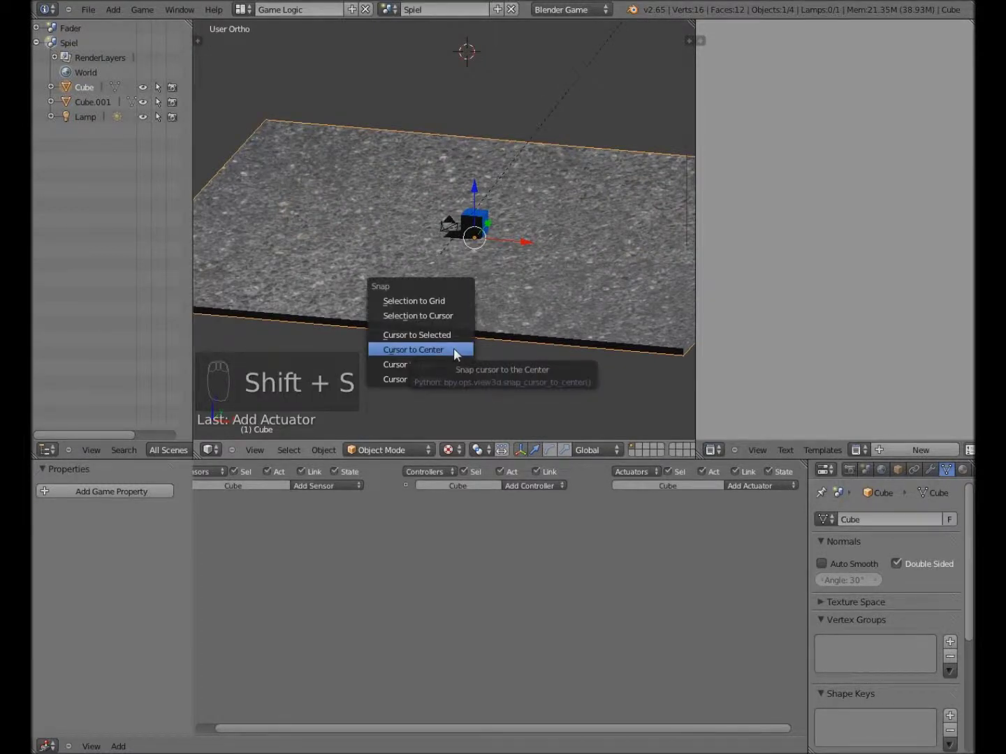
pyautogui.moveTo(516, 319); pyautogui.dragTo(122, 11)
pyautogui.click(121, 11)
# Add a new plane, Plane.001, at the centre and view it from above
pyautogui.scroll(3)
pyautogui.press('g')
pyautogui.scroll(3)
pyautogui.middleClick(532, 316)
# Scale Plane.001 up past the ground and orbit to view the planes at an angle
pyautogui.press('s')
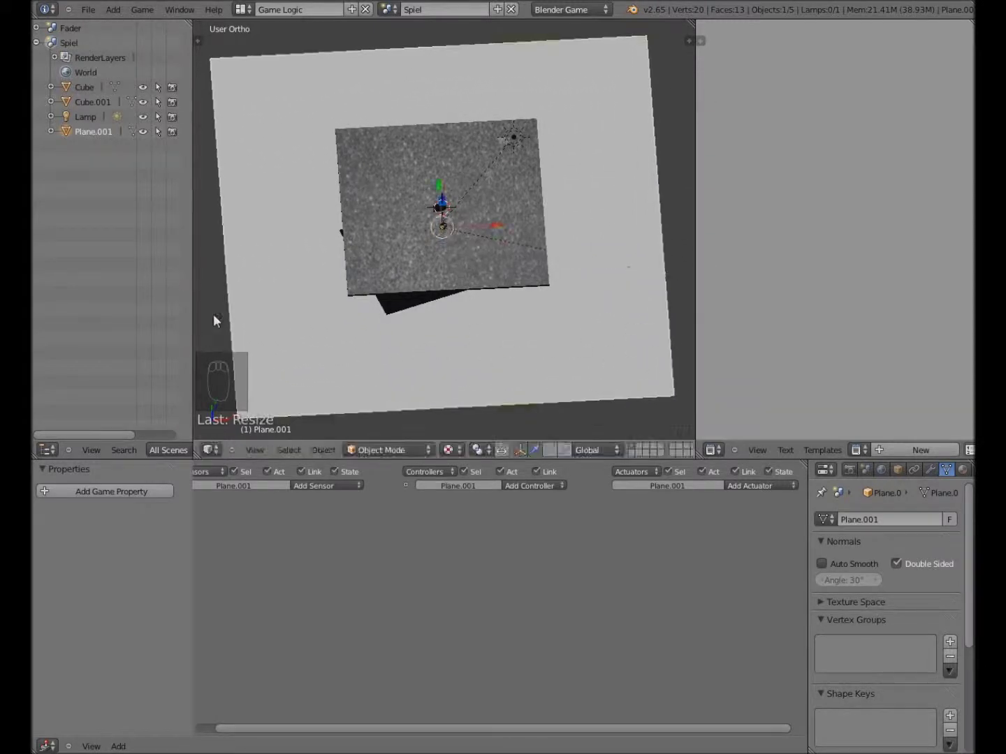
pyautogui.moveTo(269, 250); pyautogui.dragTo(573, 295)
pyautogui.moveTo(579, 275); pyautogui.dragTo(427, 337)
pyautogui.moveTo(428, 338); pyautogui.dragTo(430, 350)
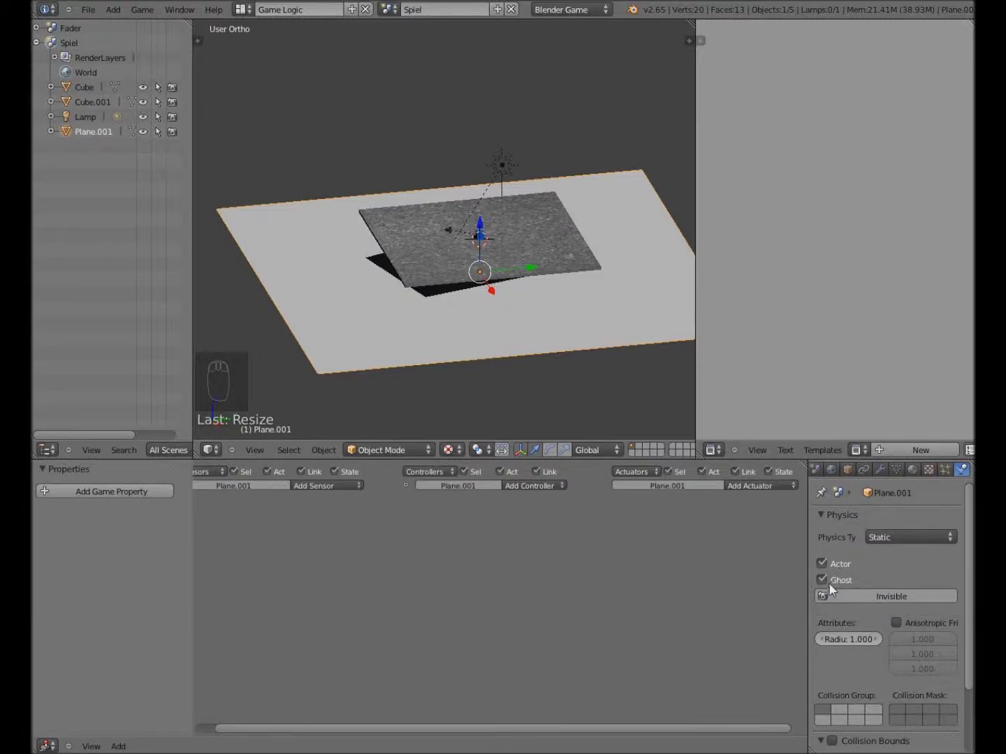
# Add a Message actuator to Plane.001 and wire it to its controller
pyautogui.middleClick(566, 380)
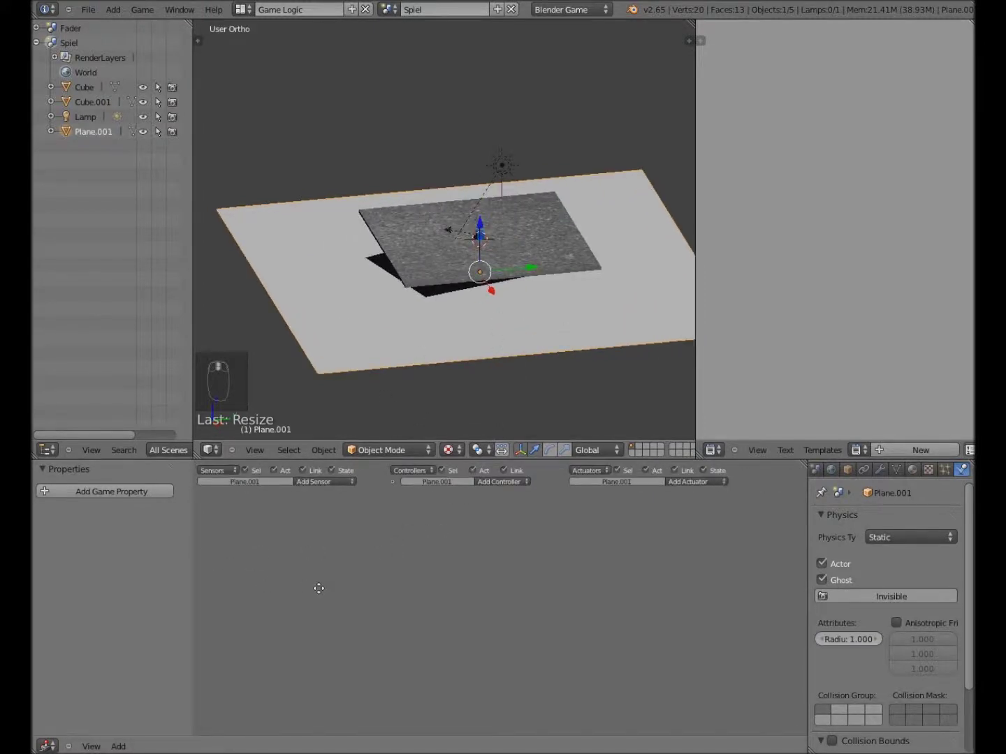
pyautogui.middleClick(401, 493)
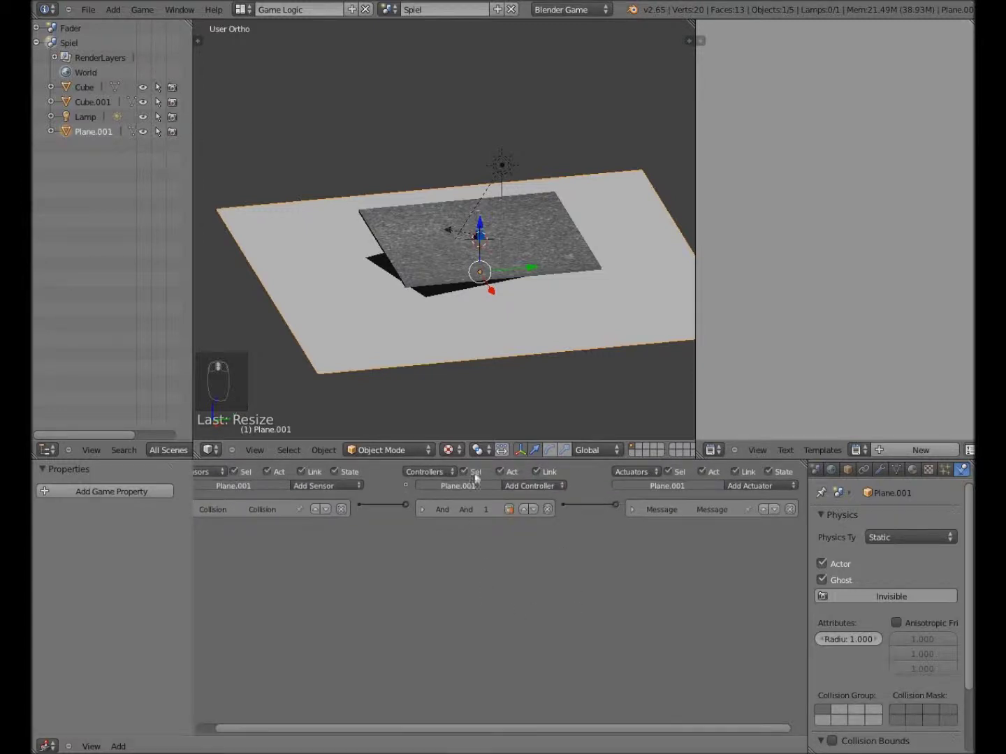
# Add a Boolean game property named player to Cube.001 beside its jump property
pyautogui.middleClick(523, 305)
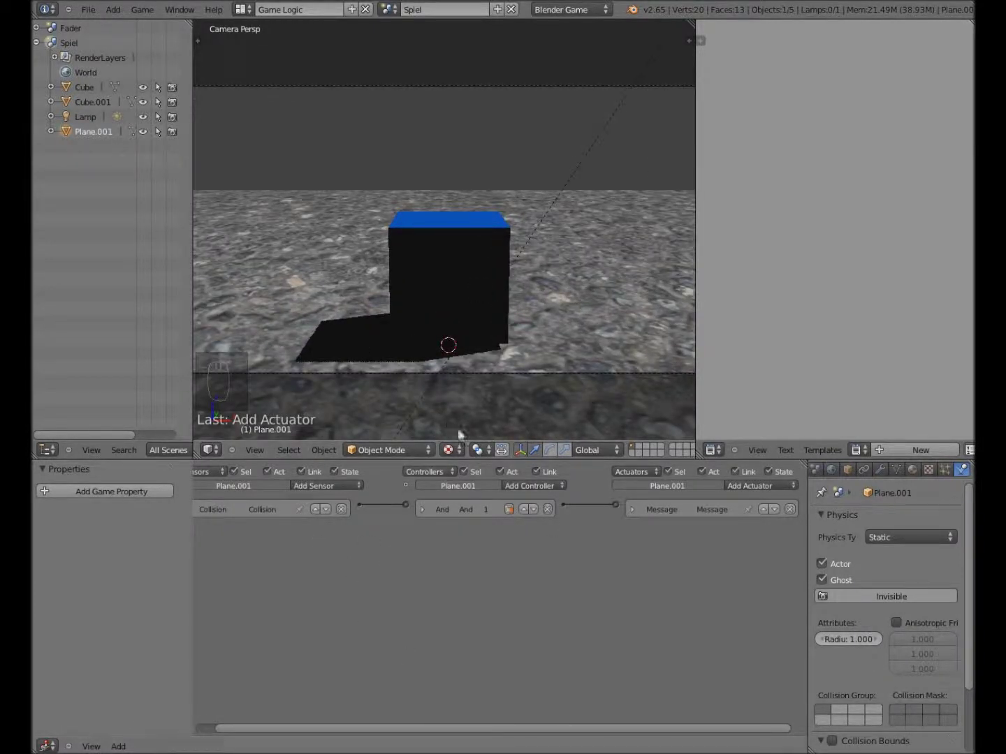
pyautogui.moveTo(448, 264); pyautogui.dragTo(275, 643)
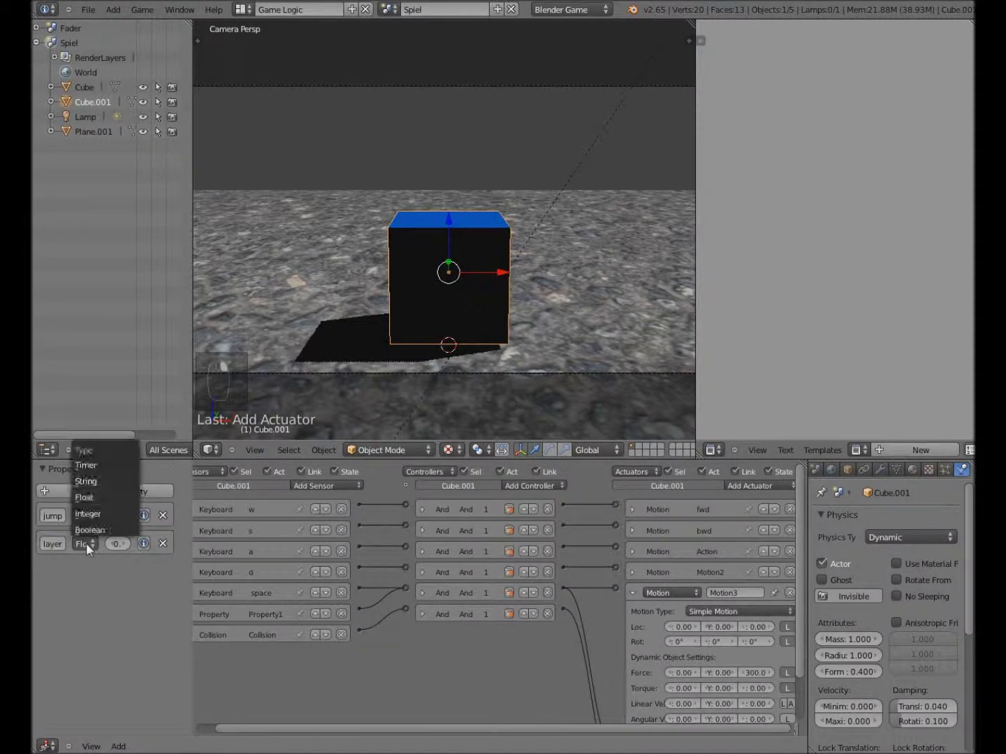
pyautogui.rightClick(124, 555)
pyautogui.rightClick(122, 552)
pyautogui.rightClick(109, 611)
pyautogui.click(146, 624)
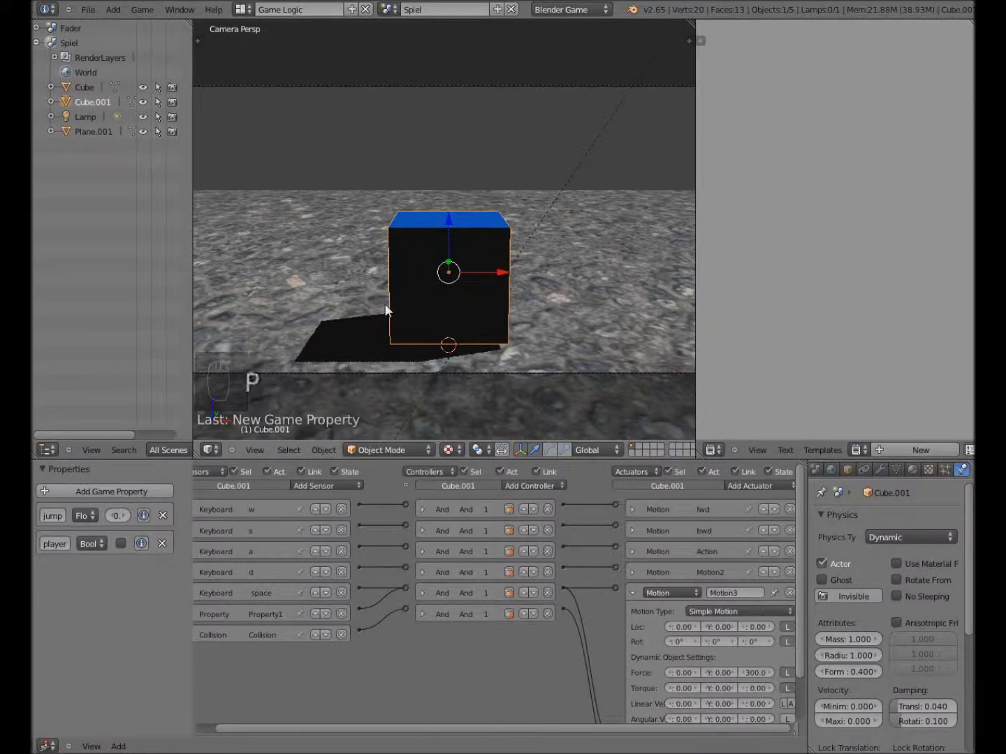
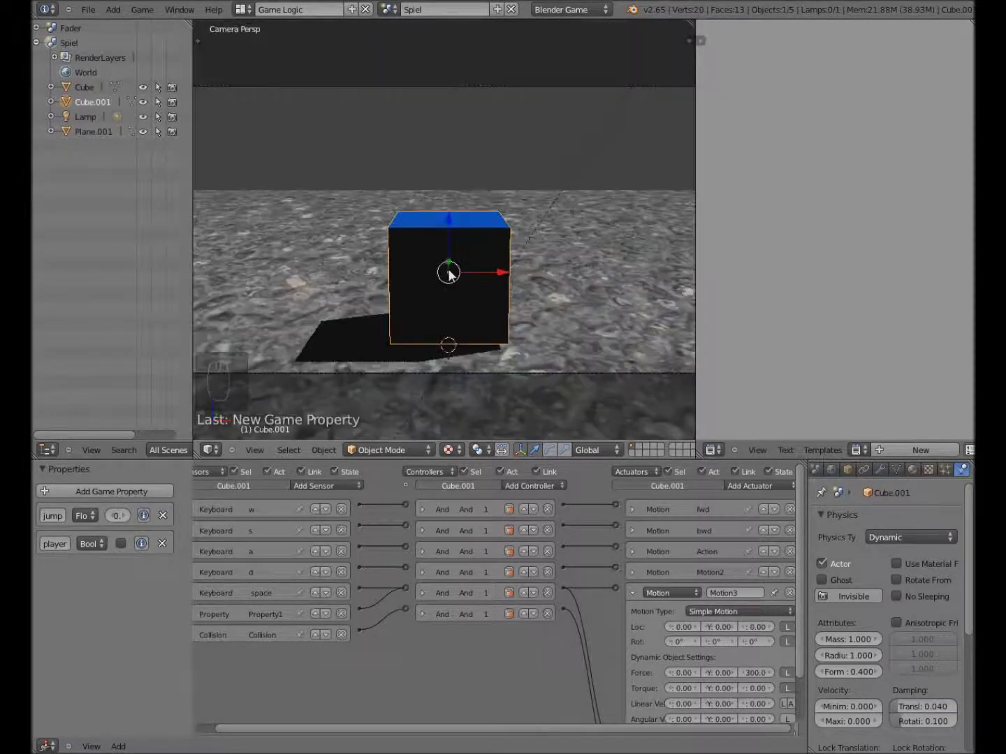
# Select the Plane.001 ghost plane in the Outliner while toggling the camera view
pyautogui.press('KP_0')
pyautogui.moveTo(492, 290); pyautogui.dragTo(450, 295)
pyautogui.click(886, 595)
pyautogui.press('KP_0')
pyautogui.click(450, 295)
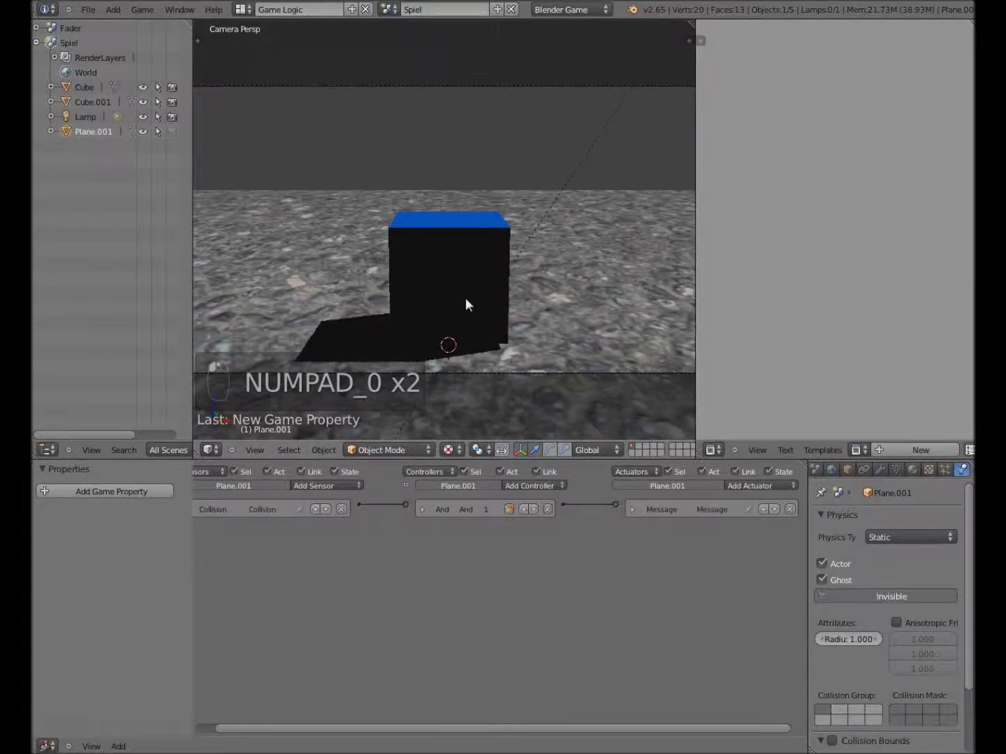
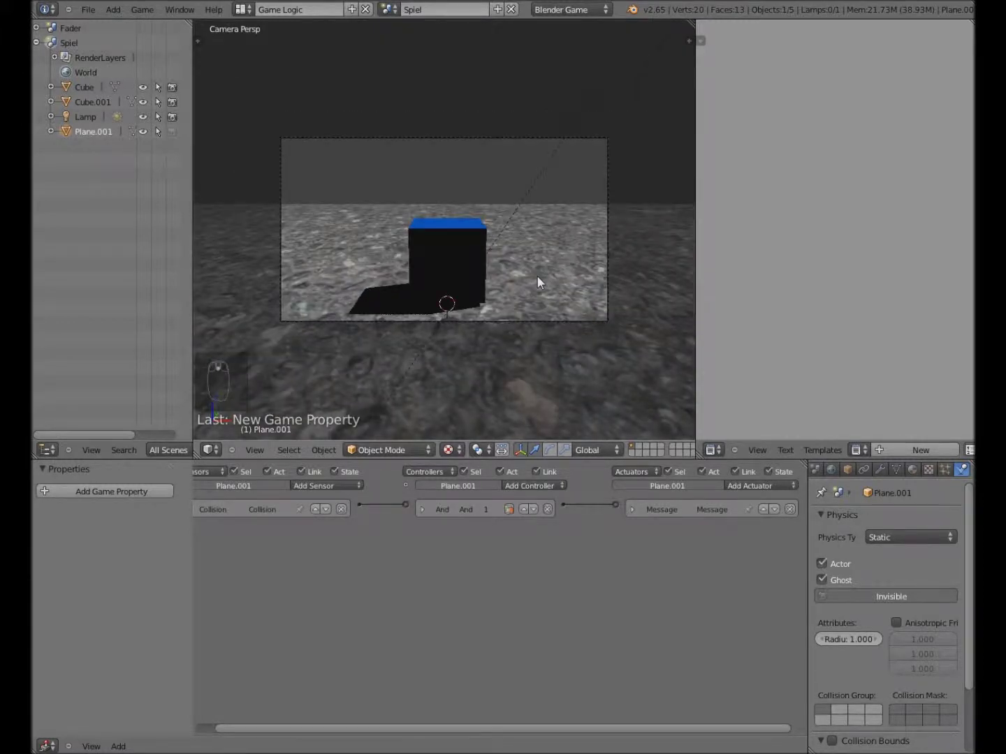
# Leave the camera view and orbit into a top-down look at the ghost plane surrounding the ground
pyautogui.press('KP_0')
pyautogui.scroll(3)
pyautogui.scroll(3)
pyautogui.scroll(3)
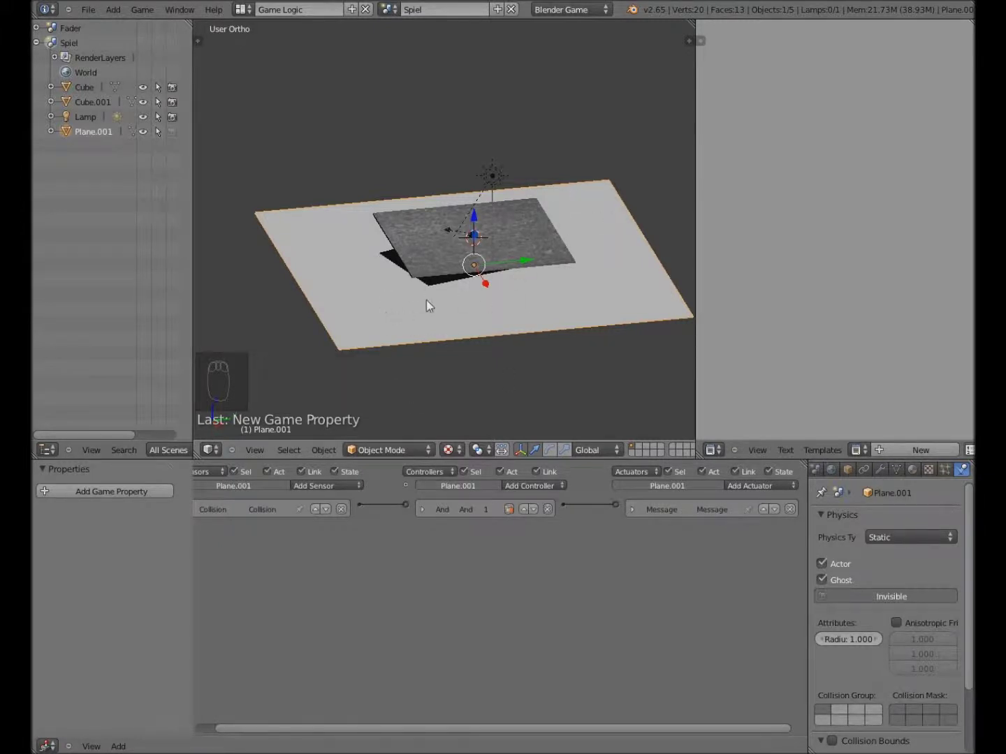
pyautogui.moveTo(441, 319); pyautogui.dragTo(472, 275)
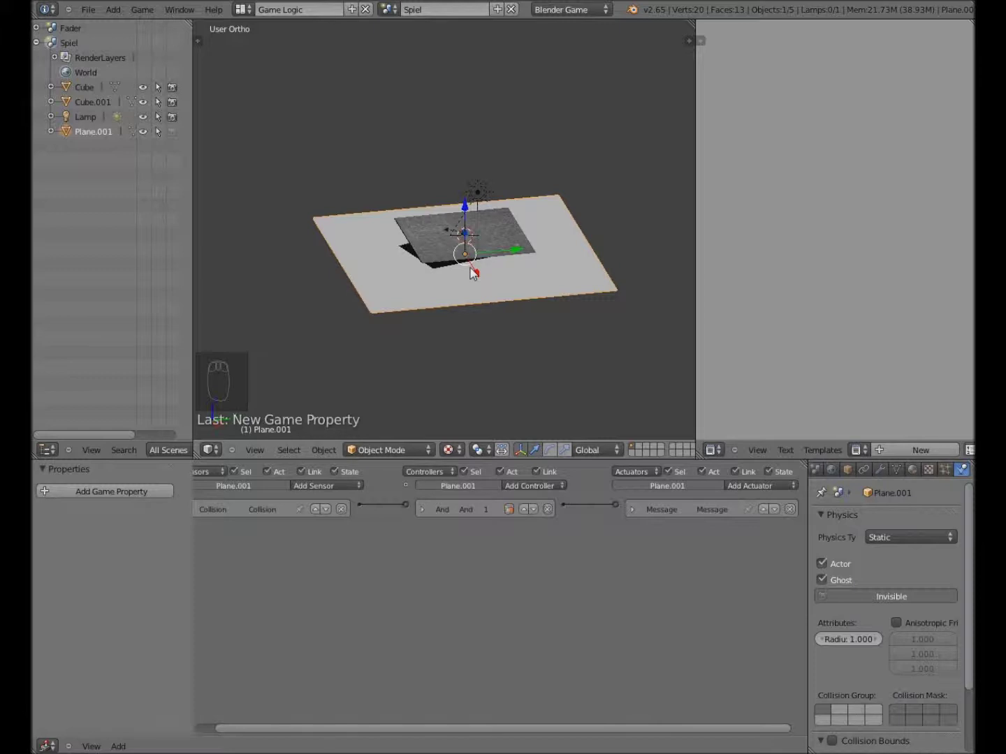